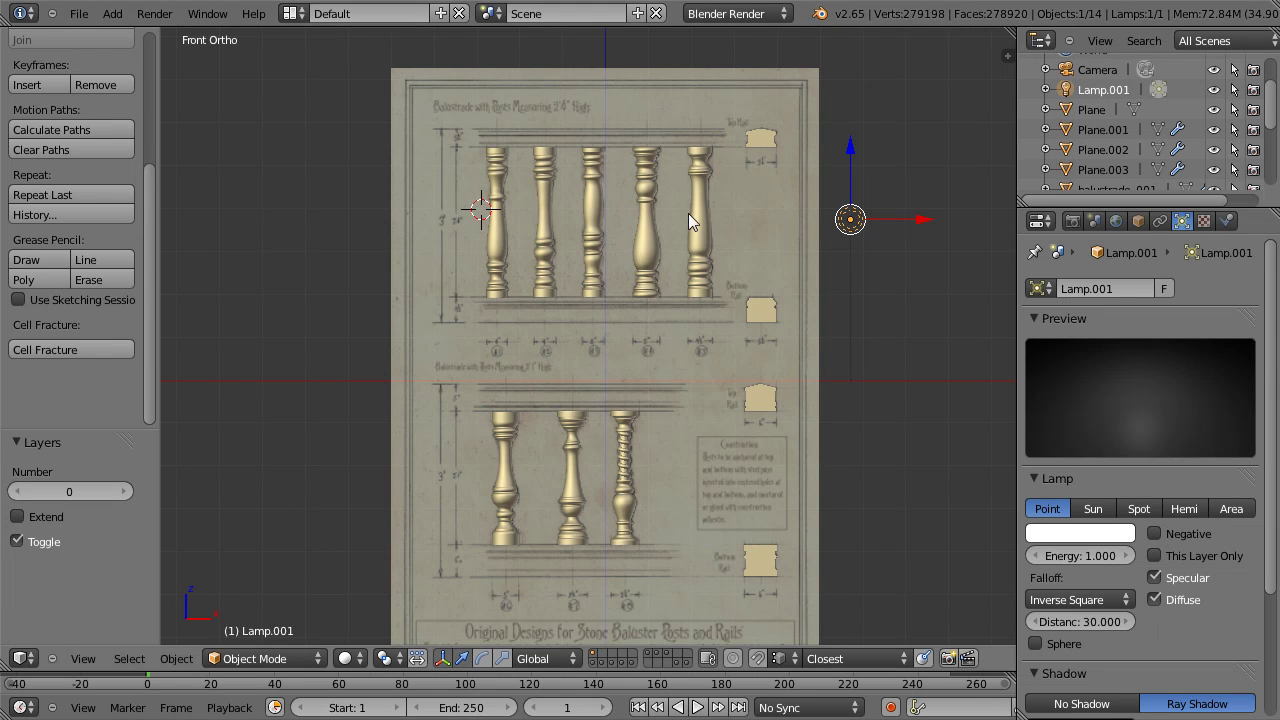
Step: Select the small moulded Plane block and, from Top view, move it beside the row of balusters
{"action": "right_click", "coordinate": [766, 148]}
{"action": "middle_click", "coordinate": [750, 165]}
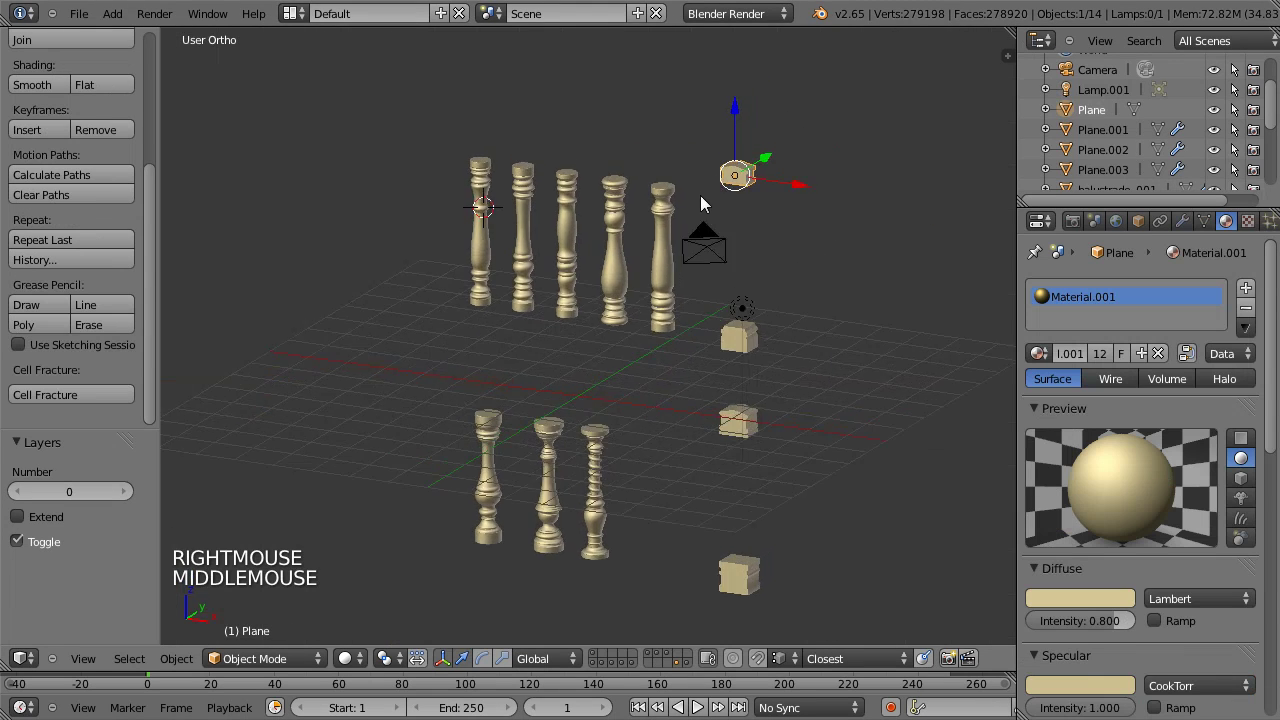
{"action": "right_click", "coordinate": [497, 281]}
{"action": "right_click", "coordinate": [760, 212]}
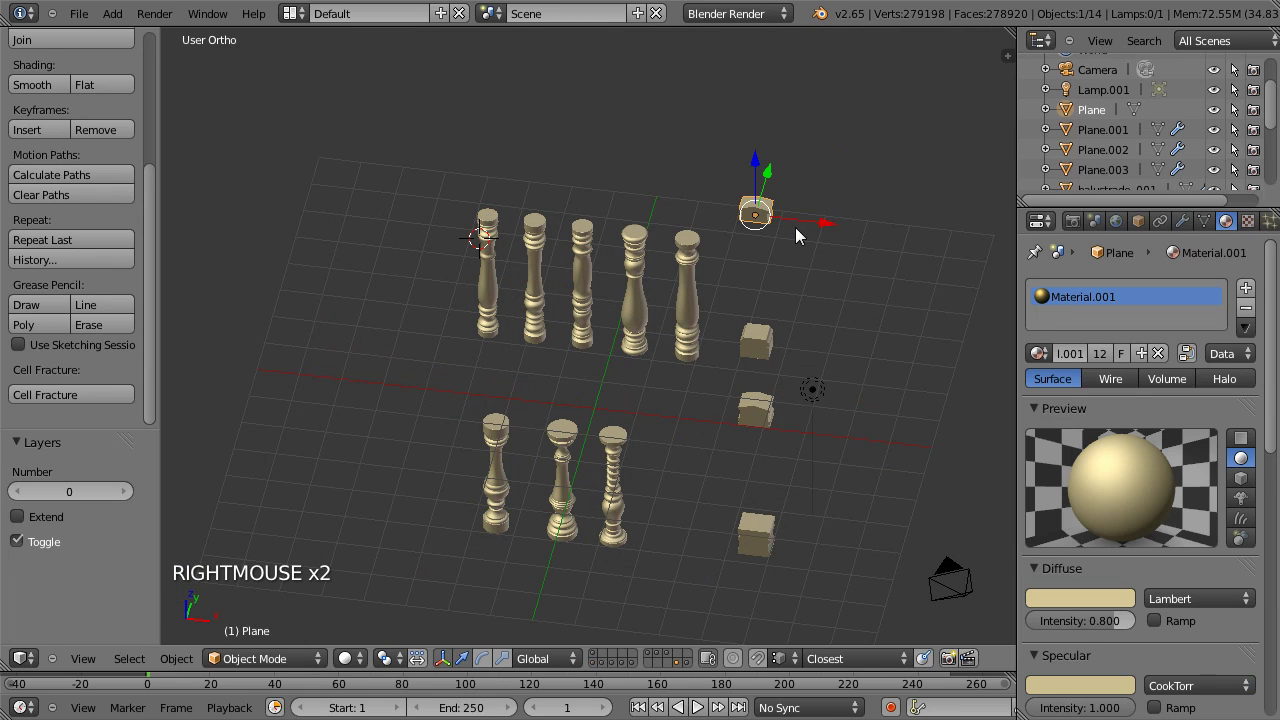
{"action": "key", "text": "KP_7"}
{"action": "key", "text": "g"}
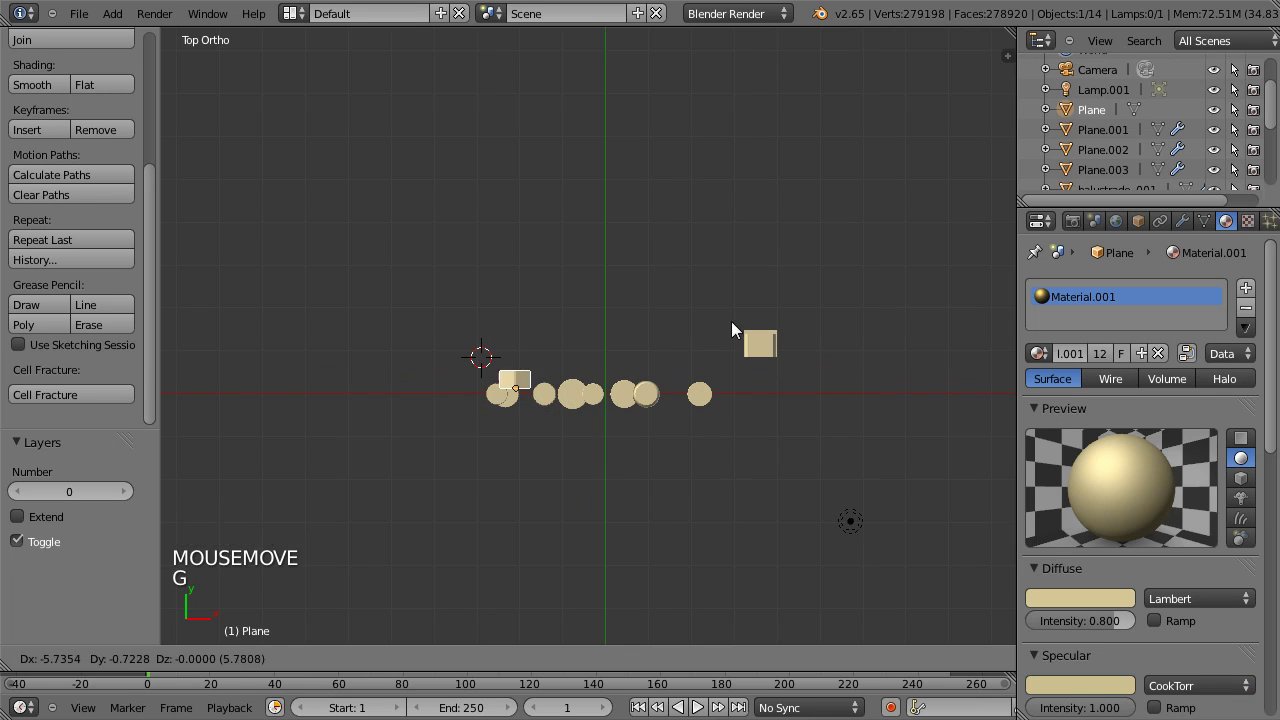
{"action": "left_click", "coordinate": [688, 437]}
{"action": "left_click", "coordinate": [593, 671]}
{"action": "left_click", "coordinate": [606, 669]}
{"action": "left_click", "coordinate": [616, 671]}
{"action": "double_click", "coordinate": [627, 672]}
{"action": "left_click", "coordinate": [597, 660]}
{"action": "left_click", "coordinate": [674, 669]}
{"action": "double_click", "coordinate": [674, 672]}
{"action": "middle_click", "coordinate": [697, 519]}
Step: Nudge the block further into place next to the balusters with two more grab moves
{"action": "key", "text": "g"}
{"action": "left_click", "coordinate": [454, 381]}
{"action": "middle_click", "coordinate": [505, 331]}
{"action": "middle_click", "coordinate": [667, 375]}
{"action": "scroll", "scroll_direction": "up", "scroll_amount": 3}
{"action": "key", "text": "g"}
{"action": "left_click", "coordinate": [614, 286]}
{"action": "middle_click", "coordinate": [582, 305]}
{"action": "middle_click", "coordinate": [511, 330]}
{"action": "scroll", "scroll_direction": "up", "scroll_amount": 3}
Step: Select one baluster and enter Edit Mode on its mesh
{"action": "right_click", "coordinate": [449, 300]}
{"action": "middle_click", "coordinate": [544, 368]}
{"action": "scroll", "scroll_direction": "up", "scroll_amount": 3}
{"action": "key", "text": "Tab"}
Step: Leave Edit Mode, select the moulded block and set its origin to its geometry
{"action": "key", "text": "space"}
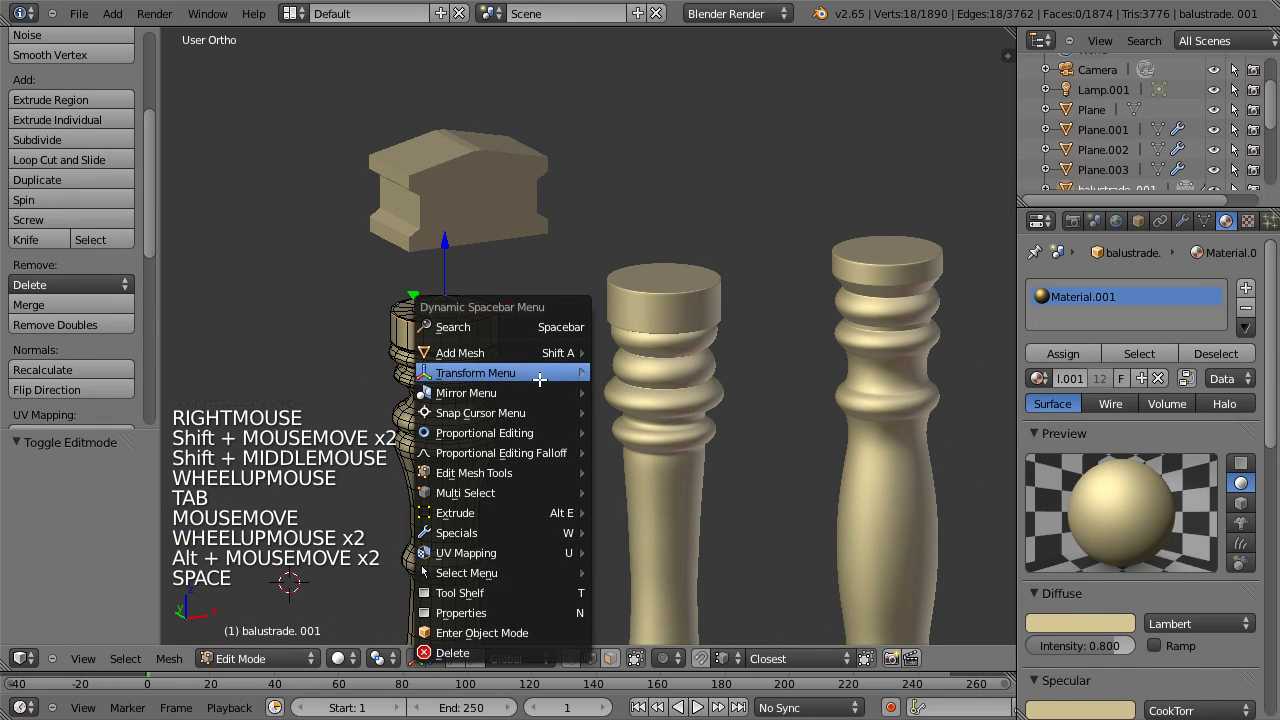
{"action": "key", "text": "Tab"}
{"action": "right_click", "coordinate": [473, 222]}
{"action": "key", "text": "space"}
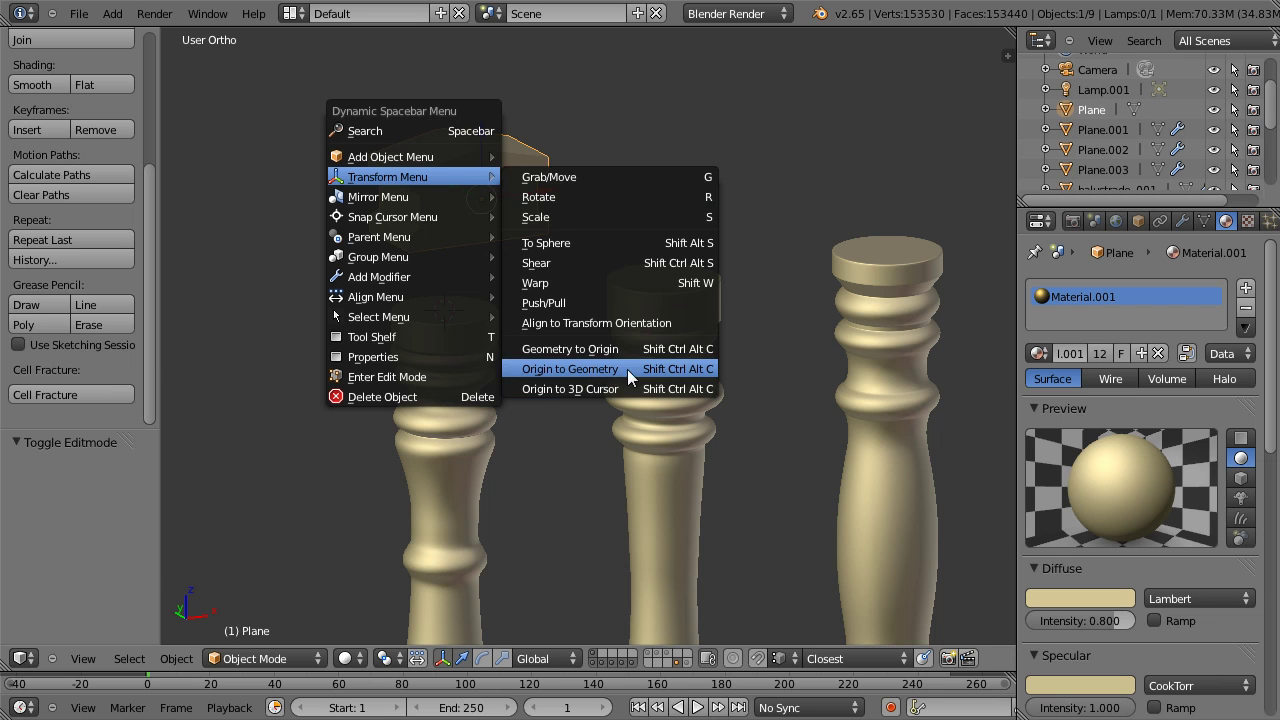
{"action": "middle_click", "coordinate": [529, 228]}
{"action": "key", "text": "space"}
Step: Snap the block's position to the grid and lift it slightly along Z
{"action": "key", "text": "space"}
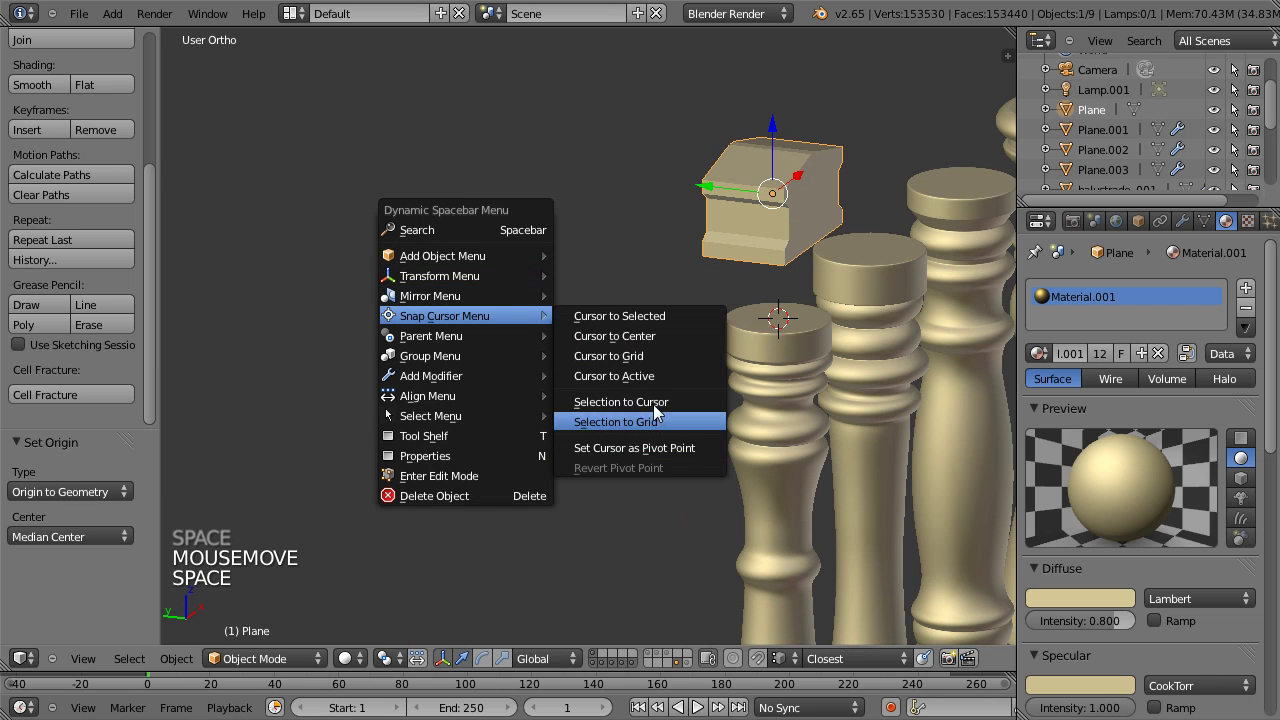
{"action": "middle_click", "coordinate": [734, 358]}
{"action": "left_click", "coordinate": [534, 262]}
{"action": "left_click", "coordinate": [793, 664]}
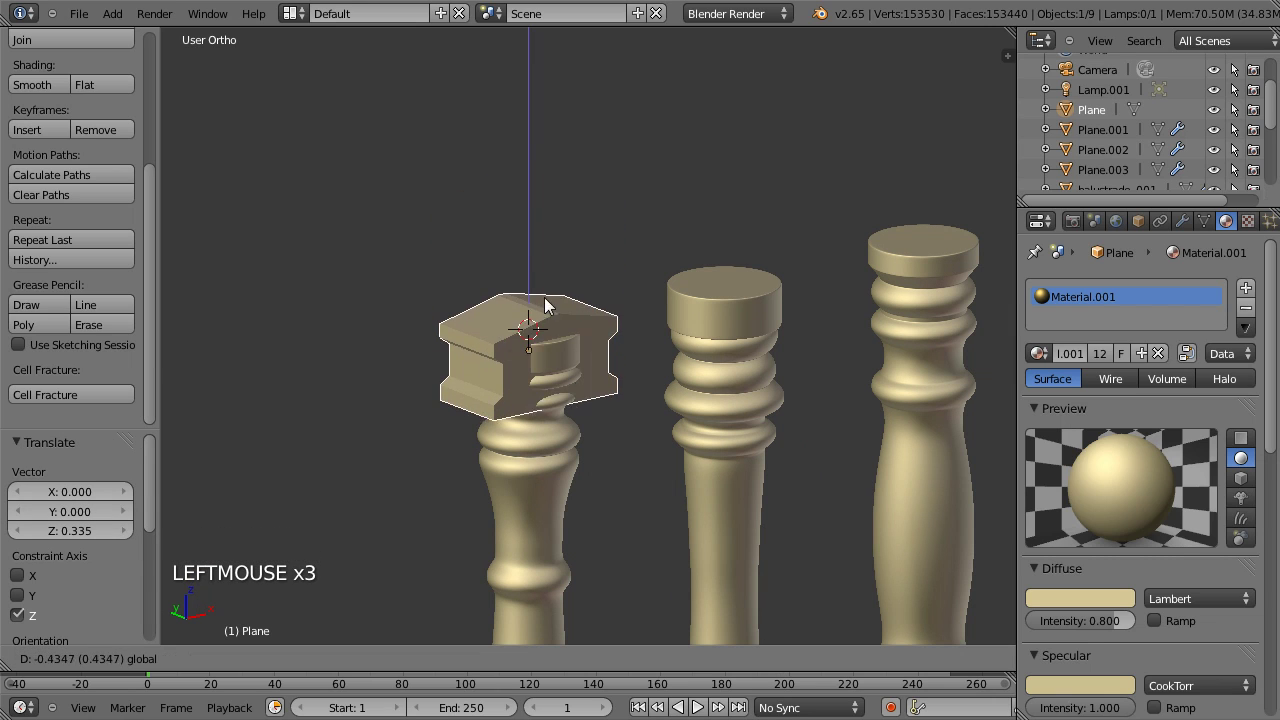
{"action": "key", "text": "r"}
{"action": "middle_click", "coordinate": [603, 345]}
{"action": "key", "text": "Tab"}
{"action": "key", "text": "Tab"}
Step: Select a baluster further along the row and shift it into position
{"action": "scroll", "scroll_direction": "down", "scroll_amount": 3}
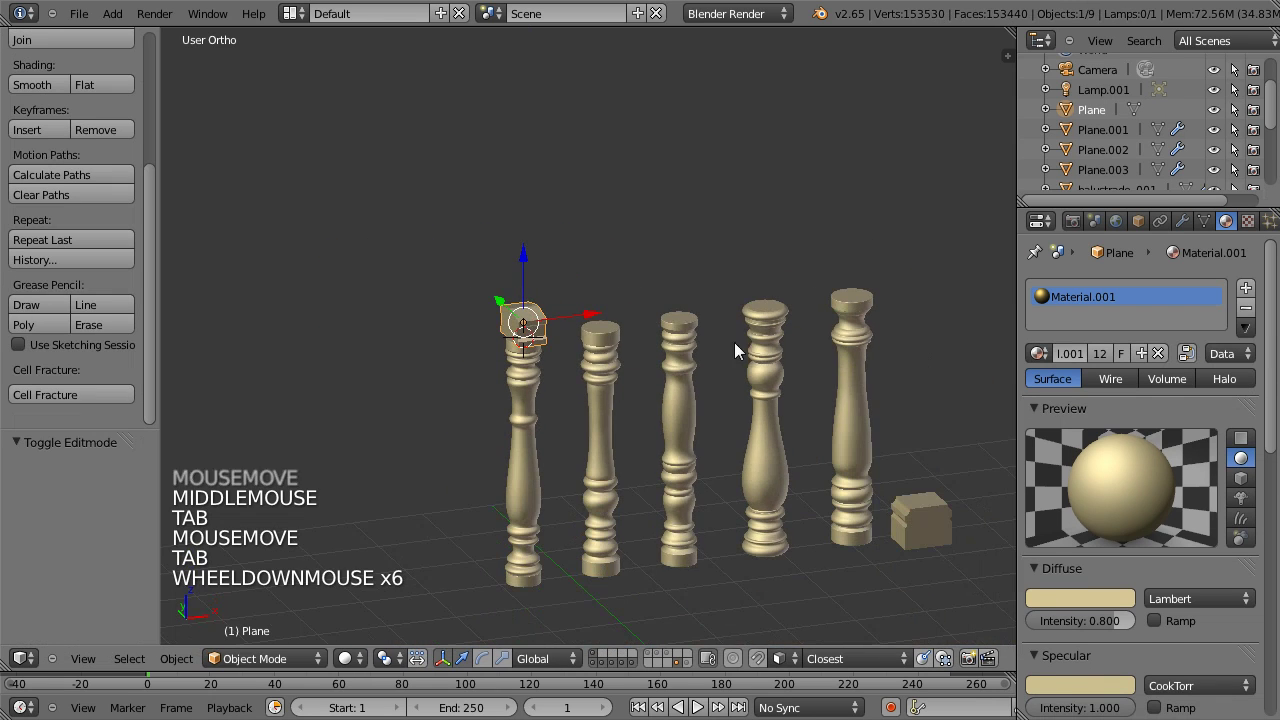
{"action": "middle_click", "coordinate": [909, 498]}
{"action": "scroll", "scroll_direction": "down", "scroll_amount": 3}
{"action": "right_click", "coordinate": [918, 582]}
{"action": "key", "text": "g"}
{"action": "left_click", "coordinate": [475, 619]}
{"action": "key", "text": "space"}
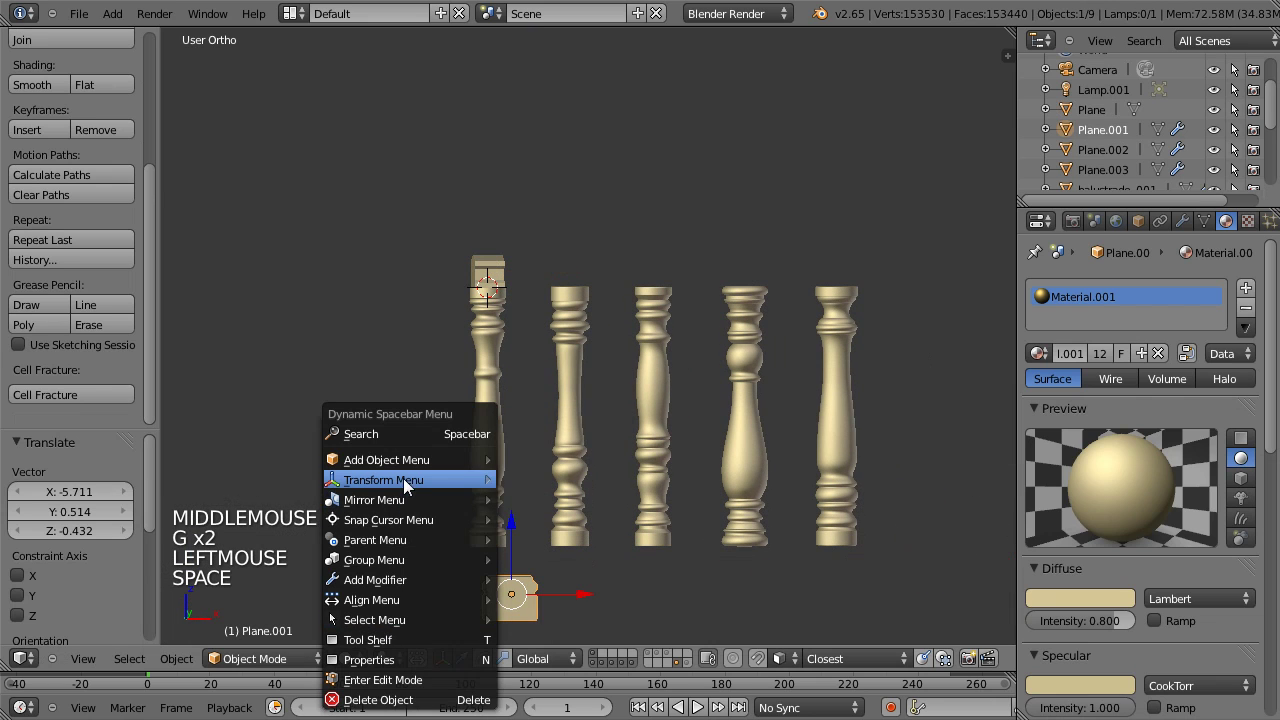
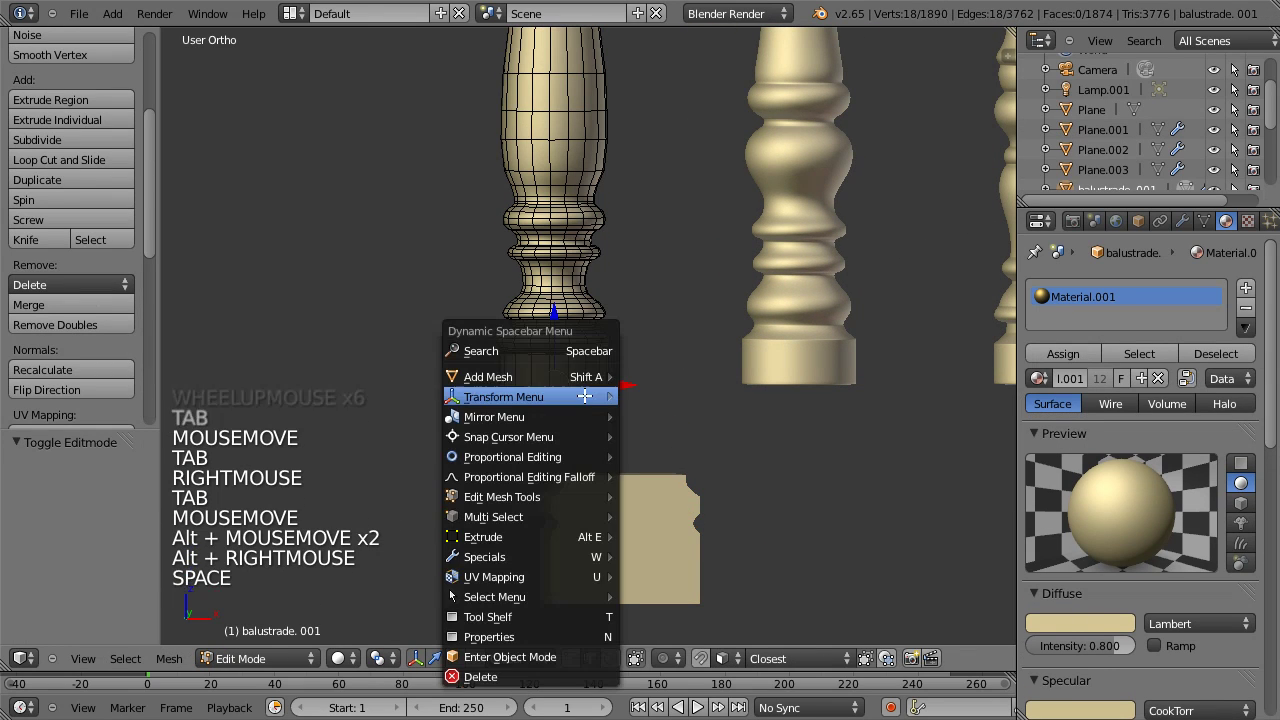
Step: Undo the stray edits, then place the 3D cursor on the first baluster's selected geometry in Edit Mode
{"action": "key", "text": "Tab"}
{"action": "right_click", "coordinate": [639, 496]}
{"action": "key", "text": "space"}
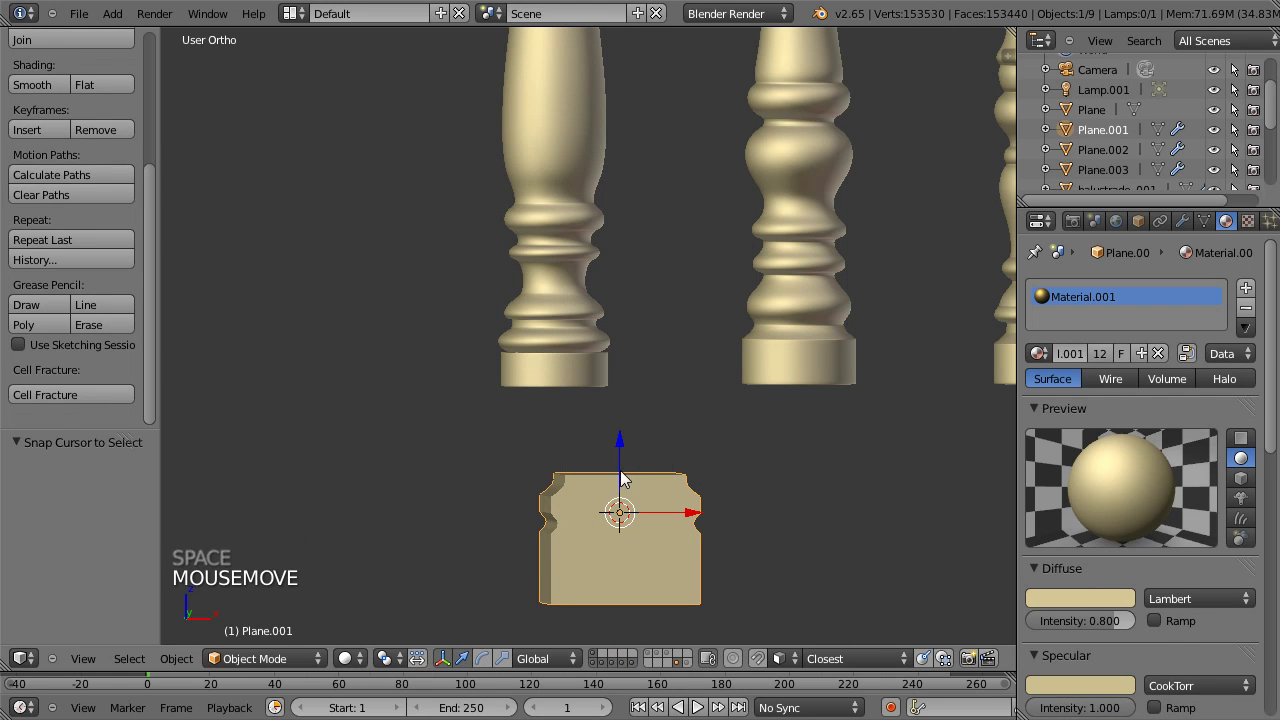
{"action": "key", "text": "ctrl+z"}
{"action": "key", "text": "ctrl+z"}
{"action": "right_click", "coordinate": [586, 398]}
{"action": "right_click", "coordinate": [584, 373]}
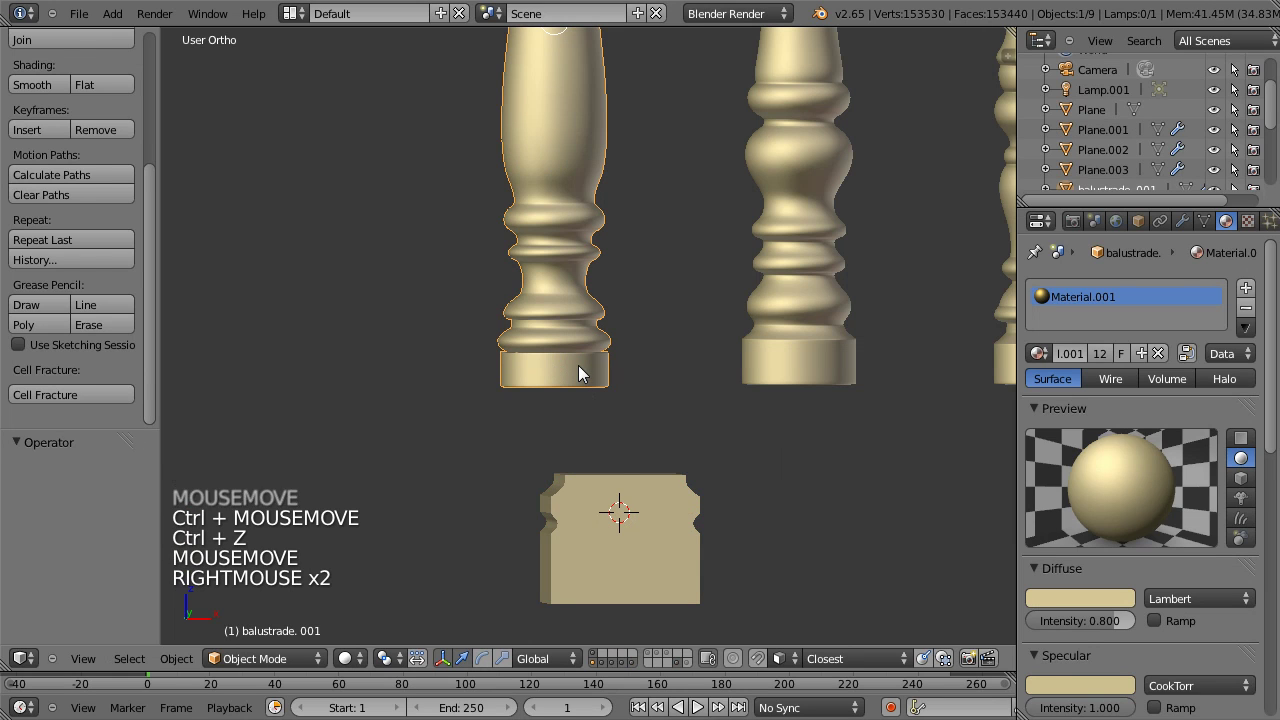
{"action": "key", "text": "Tab"}
{"action": "key", "text": "space"}
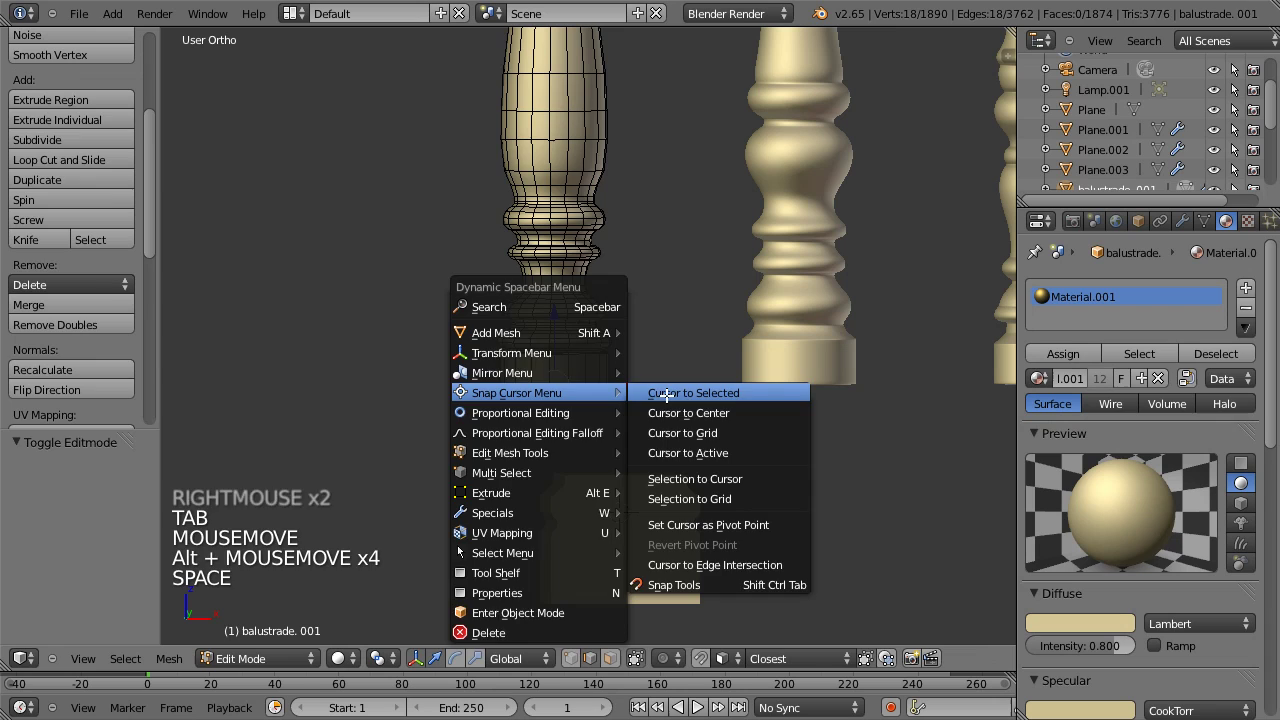
{"action": "key", "text": "Tab"}
Step: Snap the moulded block onto the 3D cursor and rotate it 90 degrees about Z
{"action": "right_click", "coordinate": [666, 515]}
{"action": "key", "text": "space"}
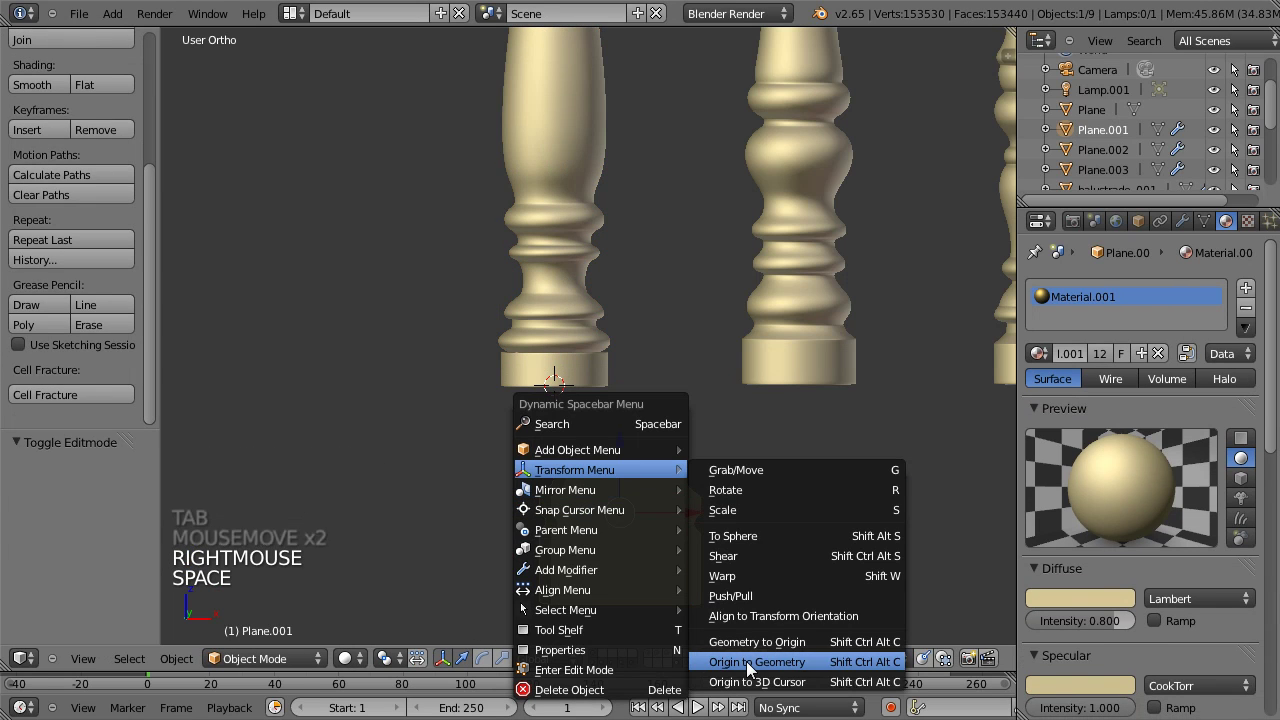
{"action": "key", "text": "space"}
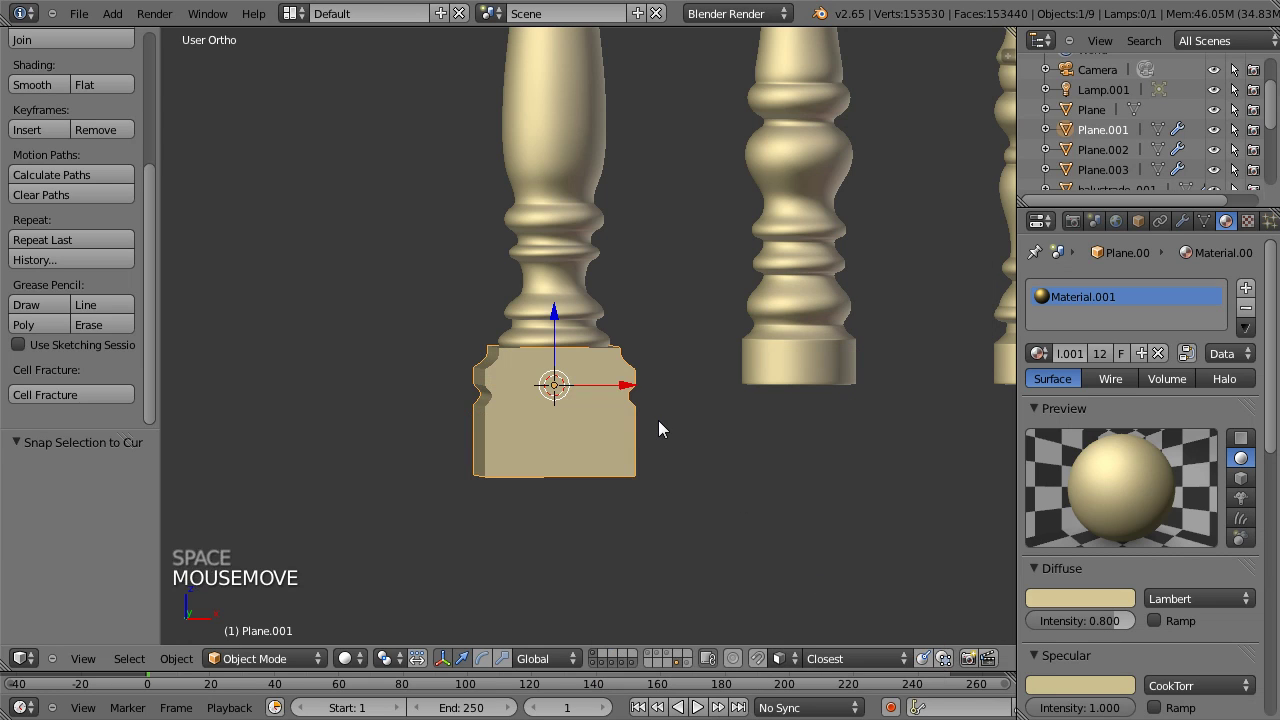
{"action": "key", "text": "r"}
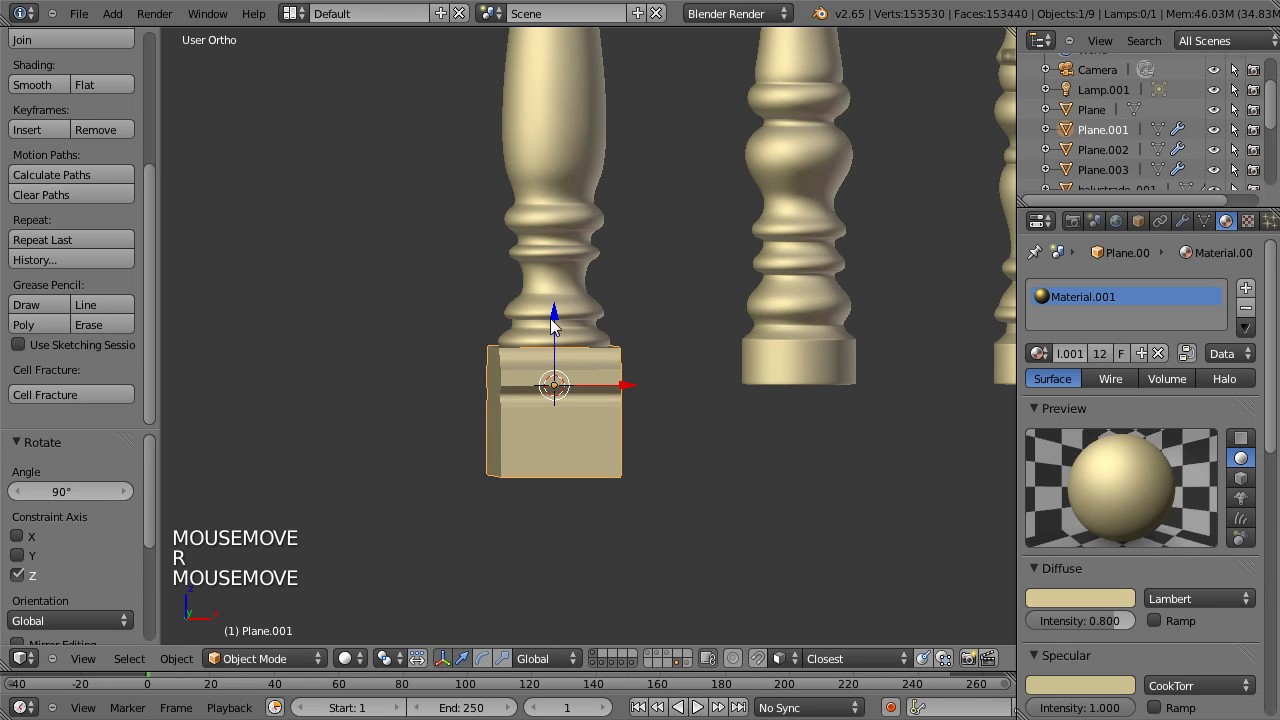
{"action": "left_click", "coordinate": [556, 339]}
Step: Adjust the block's height so it sits as a cap on the first baluster
{"action": "middle_click", "coordinate": [587, 403]}
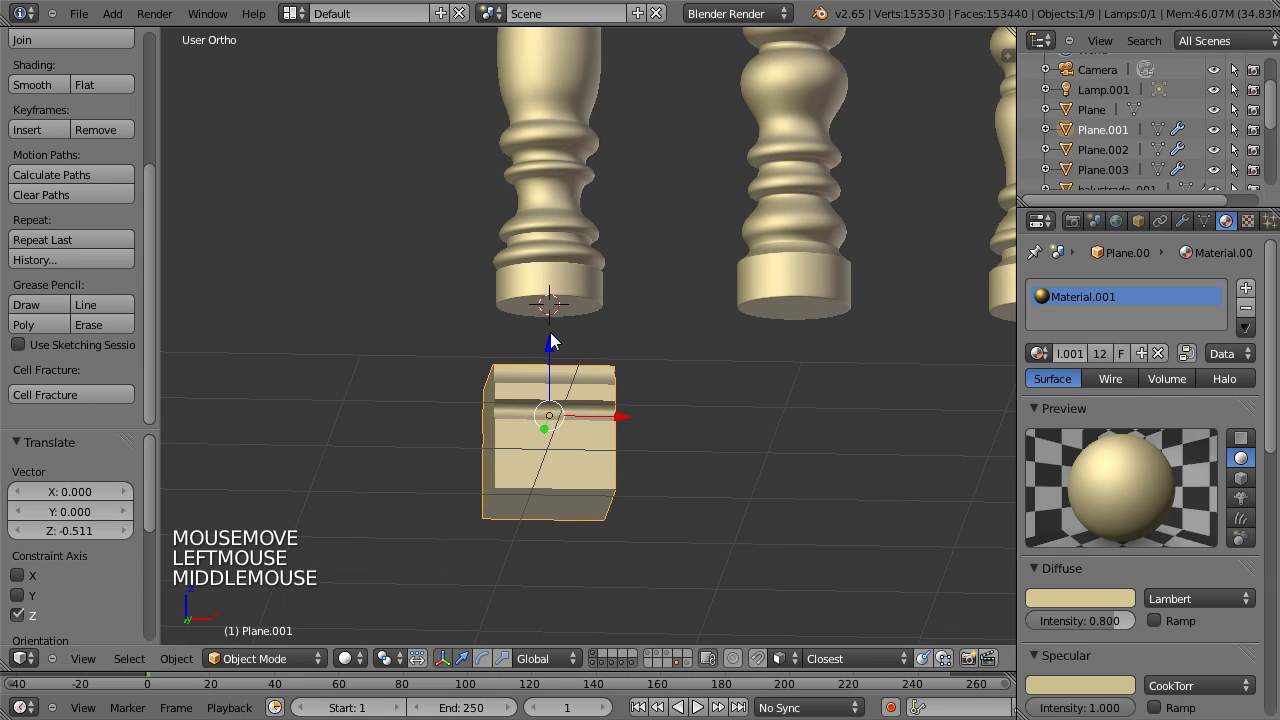
{"action": "left_click", "coordinate": [556, 352]}
{"action": "middle_click", "coordinate": [621, 287]}
{"action": "scroll", "scroll_direction": "down", "scroll_amount": 3}
{"action": "middle_click", "coordinate": [595, 304]}
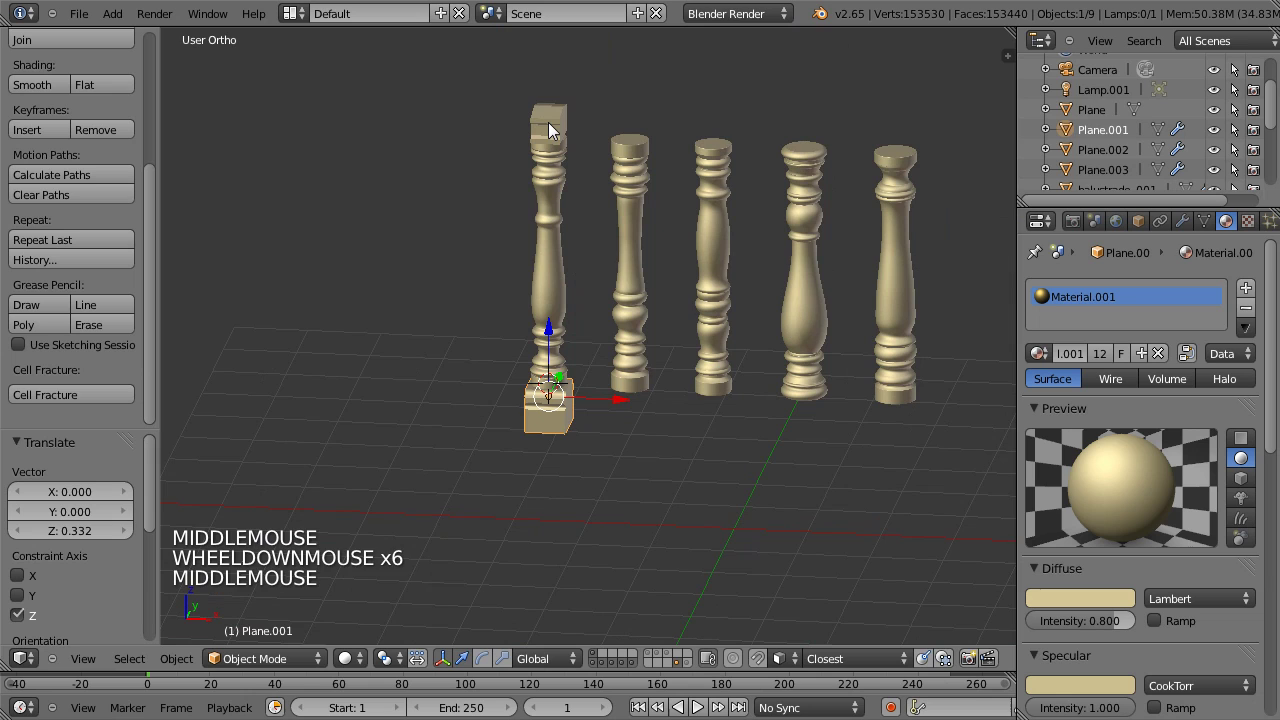
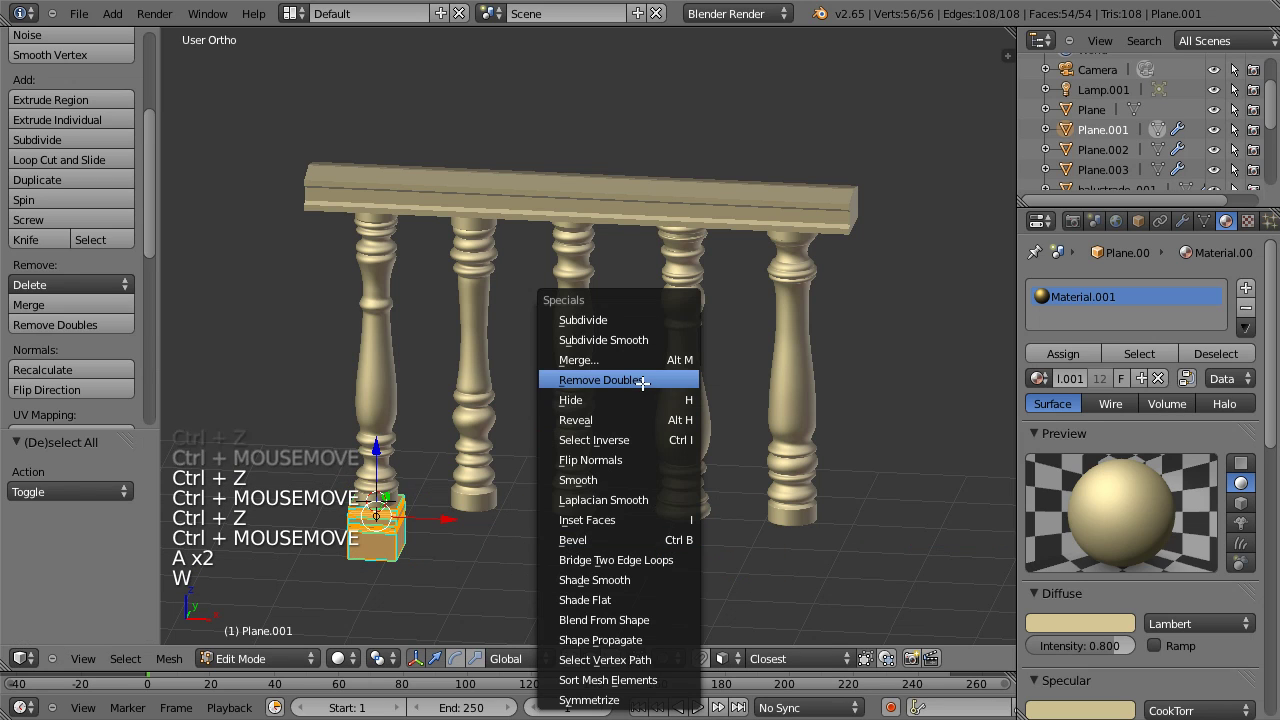
Step: Stretch the rail mesh along X to run beneath all five balusters, then exit editing and review from camera and side views
{"action": "key", "text": "s"}
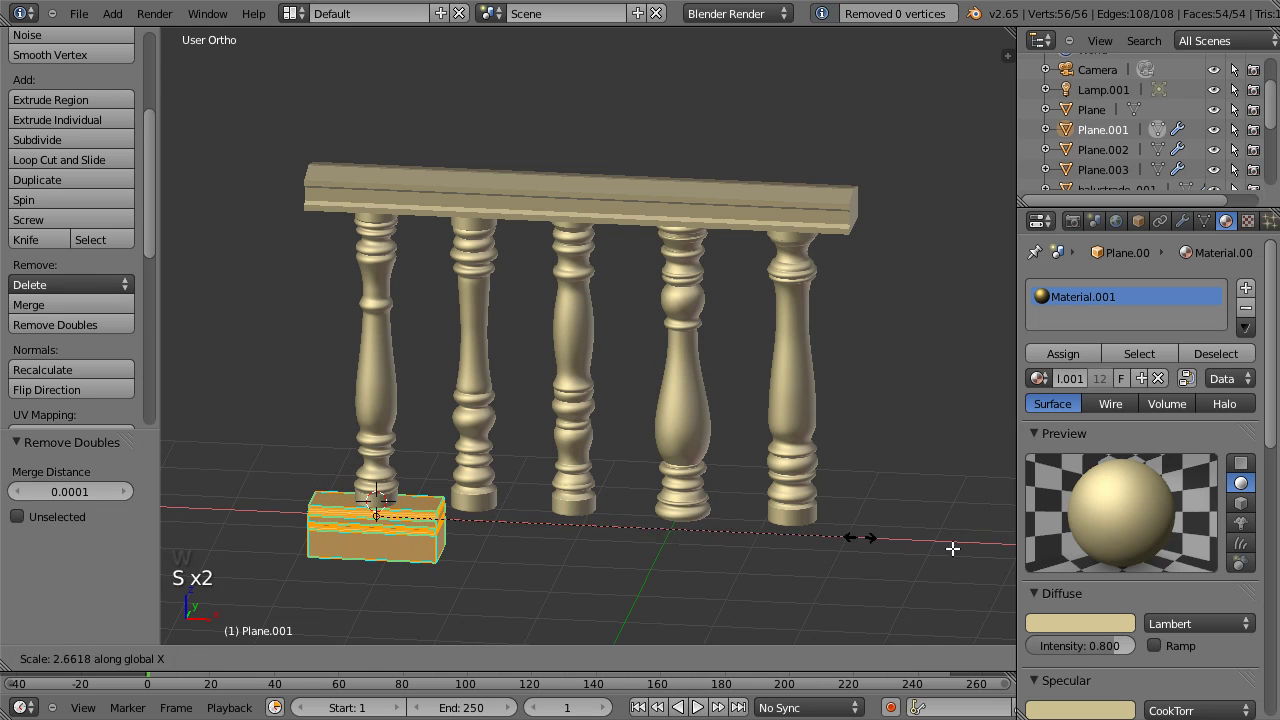
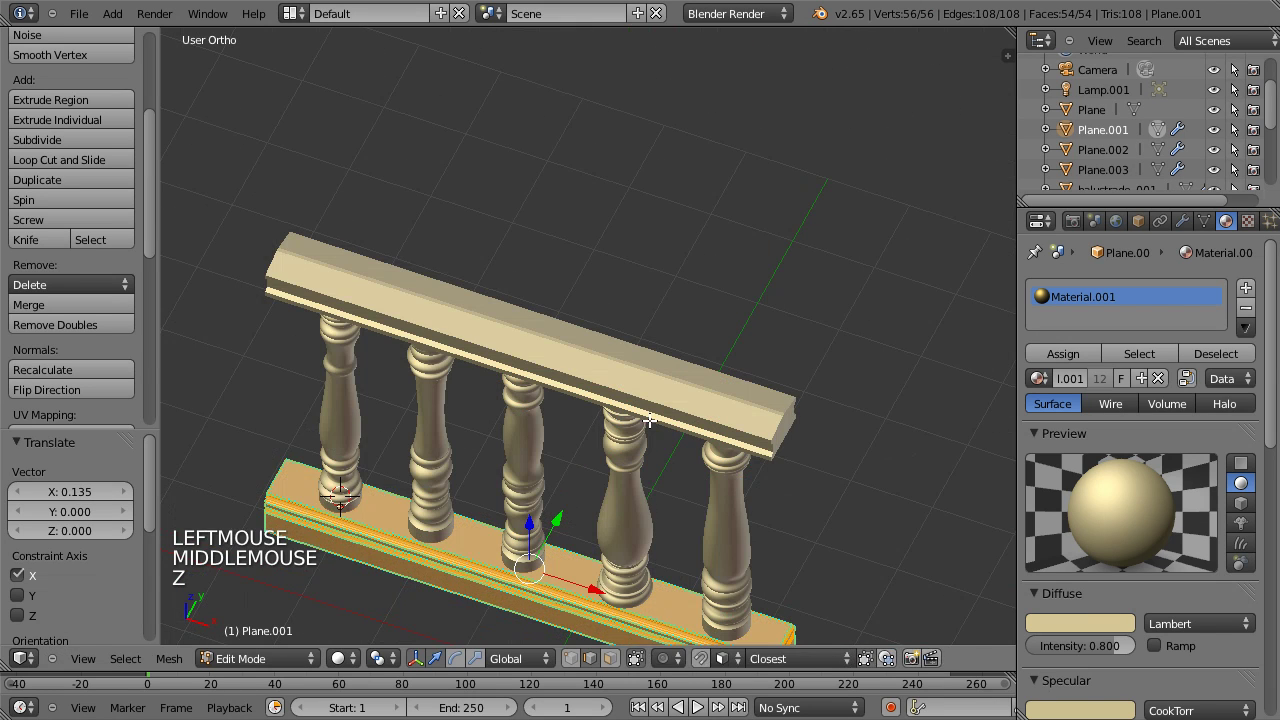
{"action": "key", "text": "Tab"}
{"action": "key", "text": "KP_0"}
{"action": "key", "text": "KP_3"}
{"action": "scroll", "scroll_direction": "up", "scroll_amount": 3}
{"action": "middle_click", "coordinate": [527, 437]}
{"action": "scroll", "scroll_direction": "up", "scroll_amount": 3}
{"action": "middle_click", "coordinate": [471, 416]}
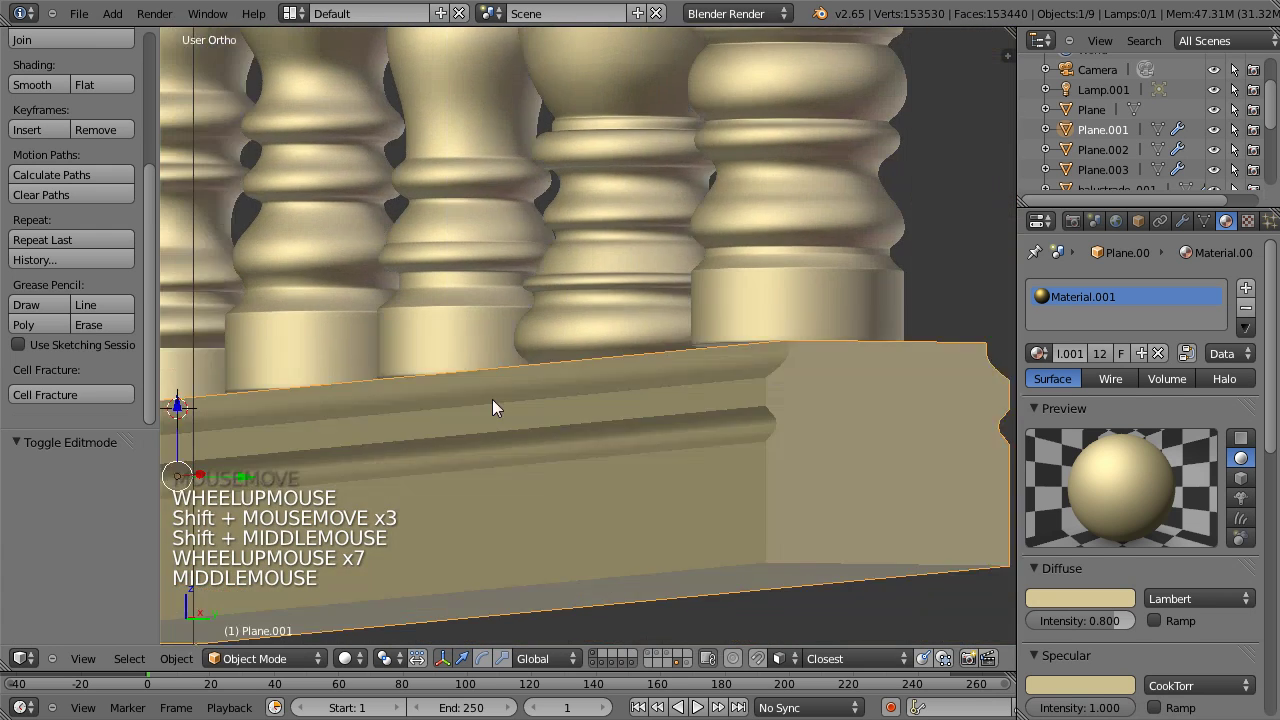
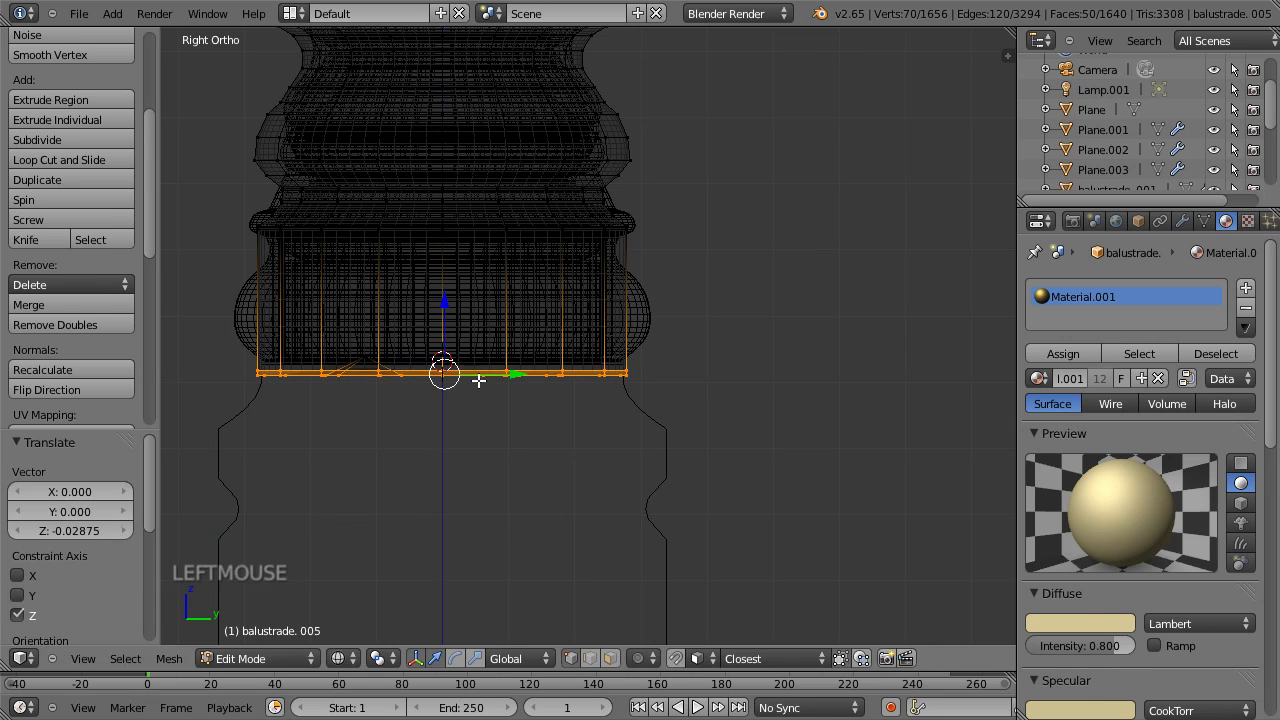
Step: Select the rail's profile vertices in Edit Mode and scale the moulded section along Y to match the reference
{"action": "key", "text": "Tab"}
{"action": "right_click", "coordinate": [460, 453]}
{"action": "right_click", "coordinate": [644, 438]}
{"action": "key", "text": "Tab"}
{"action": "key", "text": "a"}
{"action": "key", "text": "a"}
{"action": "key", "text": "s"}
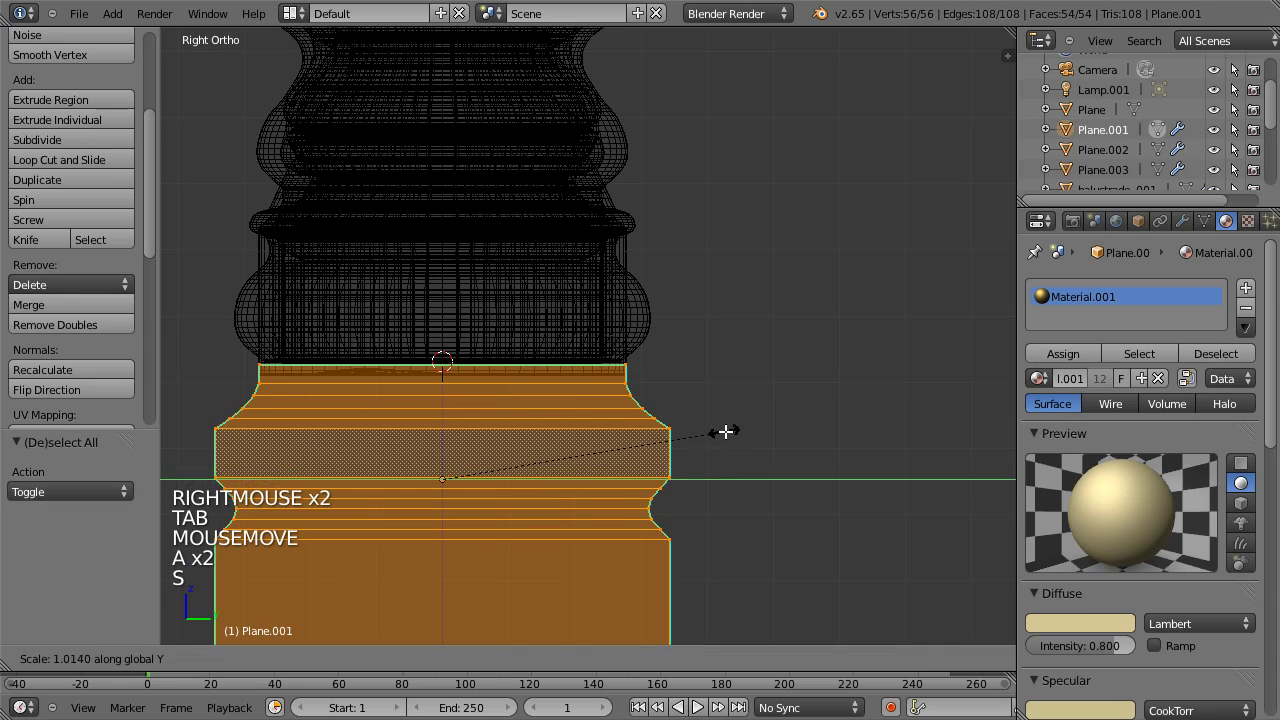
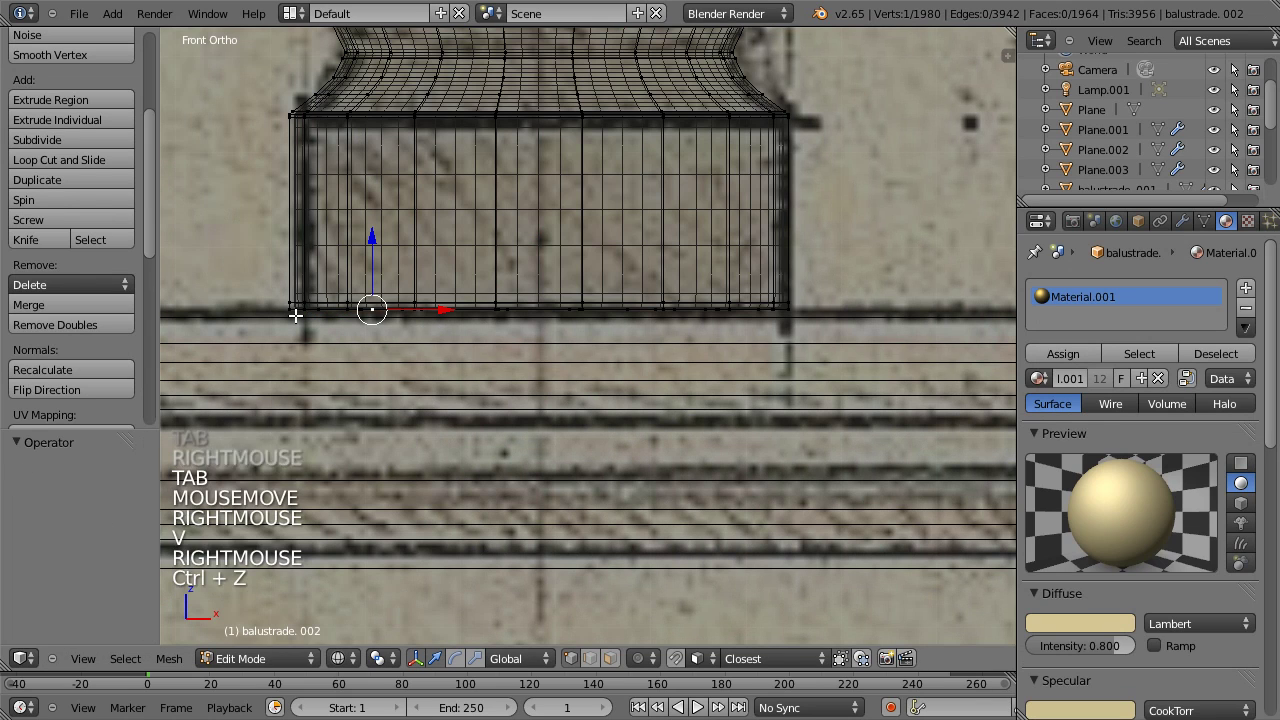
Step: Box-select a baluster's bottom edge loop to lower it onto the rail over the background drawing
{"action": "key", "text": "b"}
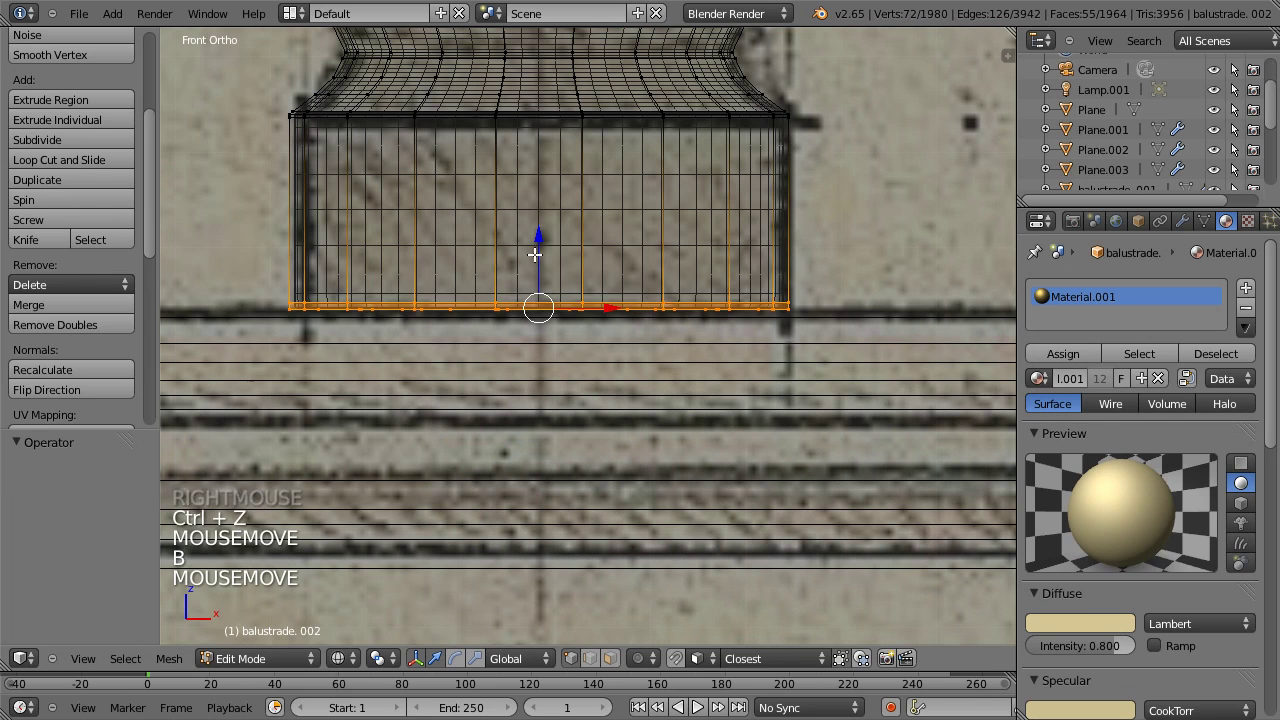
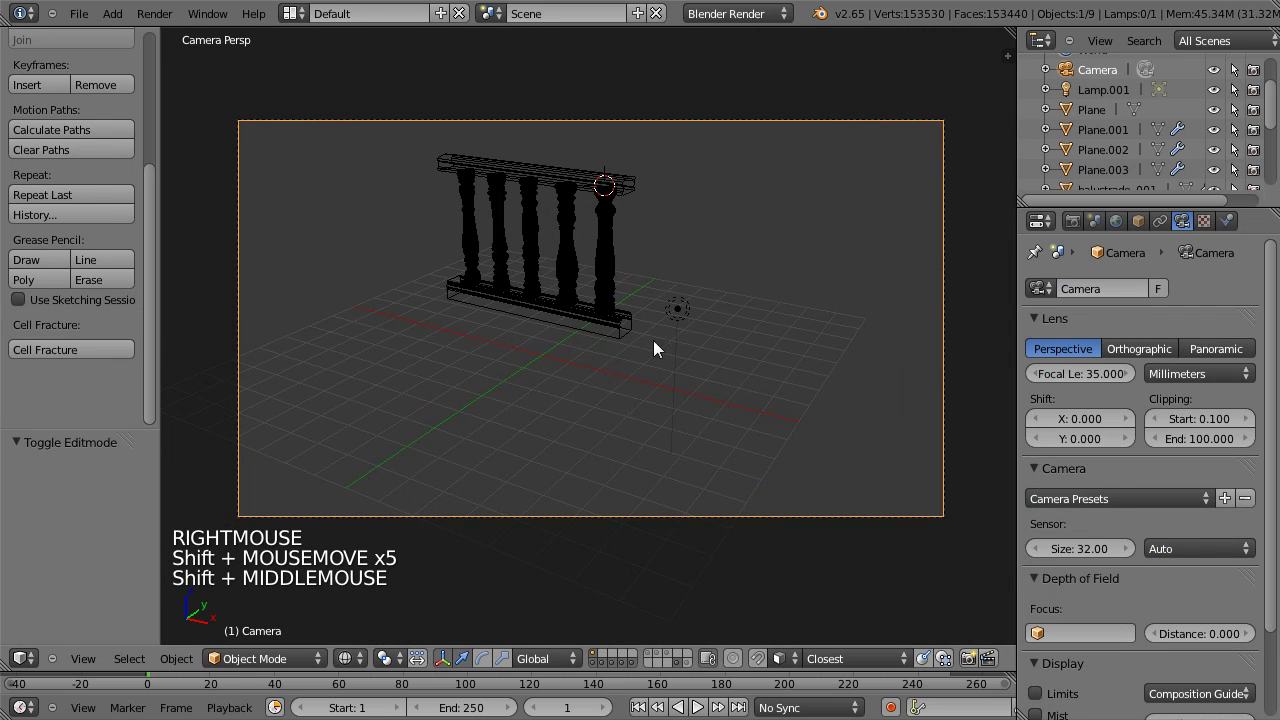
Step: Move the lamp, run a test render of the cream balustrade and close the render window
{"action": "right_click", "coordinate": [681, 309]}
{"action": "middle_click", "coordinate": [640, 304]}
{"action": "key", "text": "g"}
{"action": "left_click", "coordinate": [550, 247]}
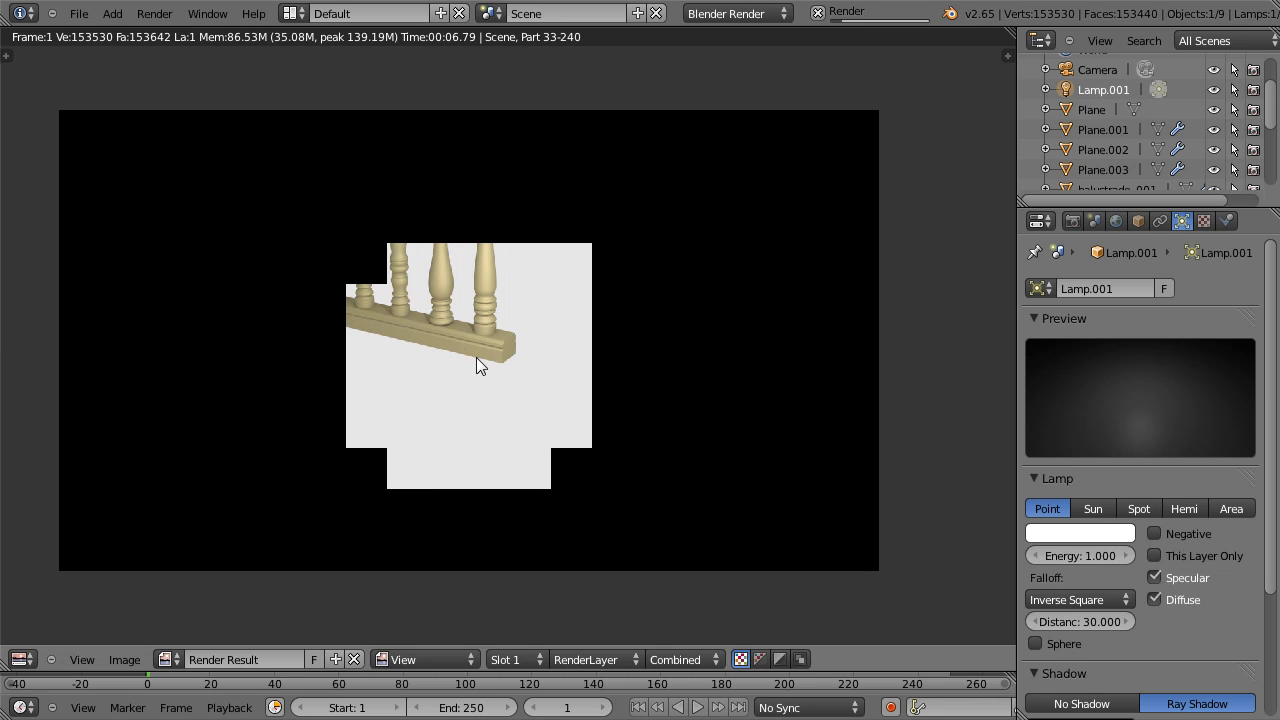
{"action": "key", "text": "Escape"}
Step: Return to the modelling view, toggling Edit Mode and wireframe shading to inspect the balustrade
{"action": "middle_click", "coordinate": [575, 312]}
{"action": "key", "text": "Tab"}
{"action": "key", "text": "z"}
{"action": "middle_click", "coordinate": [539, 378]}
{"action": "scroll", "scroll_direction": "up", "scroll_amount": 3}
Step: Inspect the Subsurf modifier settings on each balustrade part in turn in the Modifiers panel
{"action": "right_click", "coordinate": [496, 384]}
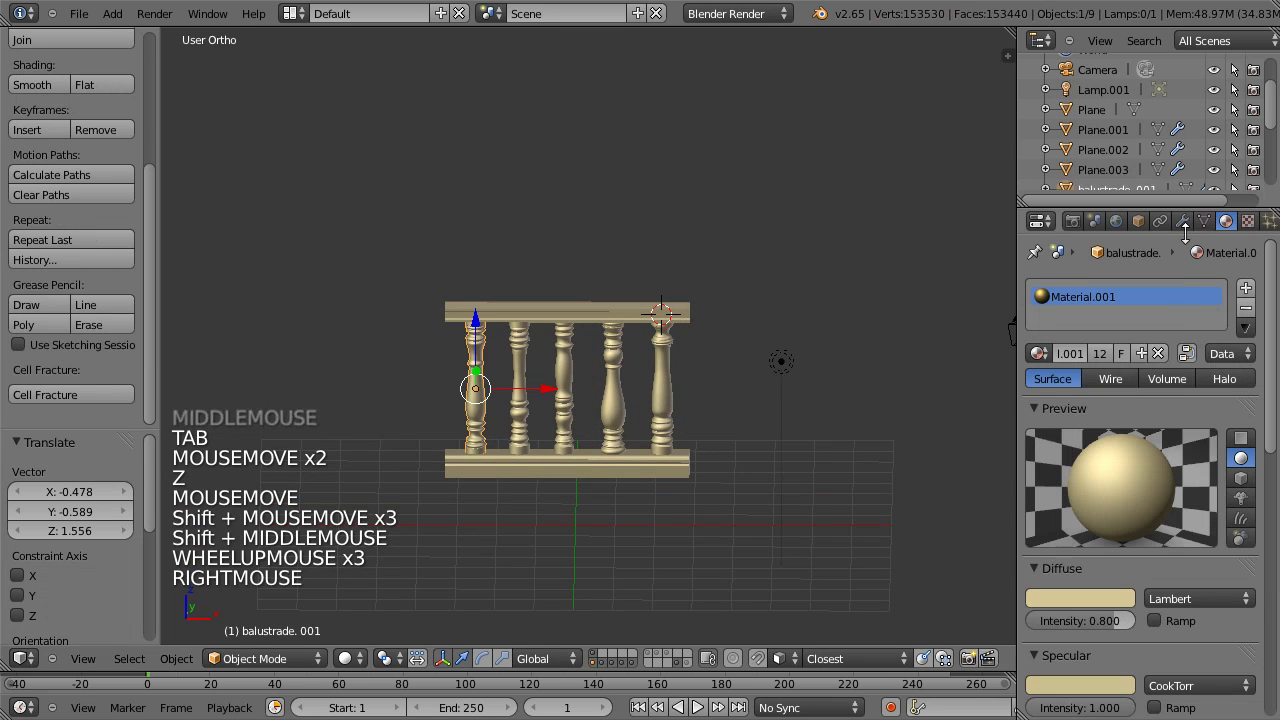
{"action": "left_click", "coordinate": [1184, 231]}
{"action": "left_click", "coordinate": [1146, 329]}
{"action": "right_click", "coordinate": [528, 368]}
{"action": "left_click", "coordinate": [1126, 330]}
{"action": "right_click", "coordinate": [572, 389]}
{"action": "left_click", "coordinate": [1137, 329]}
{"action": "right_click", "coordinate": [617, 372]}
{"action": "left_click", "coordinate": [1141, 329]}
{"action": "right_click", "coordinate": [666, 385]}
{"action": "left_click", "coordinate": [1129, 332]}
Step: Switch to the scene layer holding the two standalone baluster designs and select one baluster
{"action": "middle_click", "coordinate": [776, 428]}
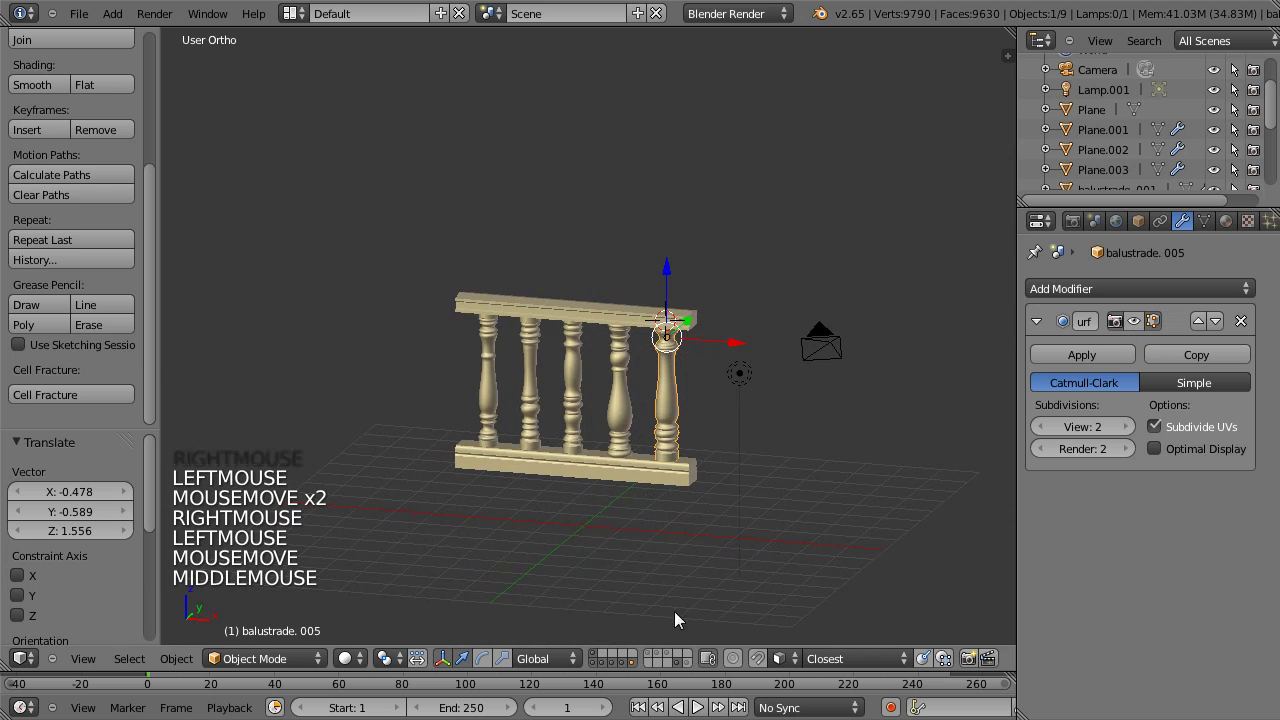
{"action": "middle_click", "coordinate": [631, 624]}
{"action": "left_click", "coordinate": [650, 662]}
{"action": "double_click", "coordinate": [667, 662]}
{"action": "middle_click", "coordinate": [663, 524]}
{"action": "right_click", "coordinate": [571, 439]}
Step: Select the turned baluster and its square block, snapping the 3D cursor to the baluster end
{"action": "left_click", "coordinate": [1133, 333]}
{"action": "right_click", "coordinate": [627, 451]}
{"action": "left_click", "coordinate": [1124, 335]}
{"action": "right_click", "coordinate": [691, 453]}
{"action": "left_click", "coordinate": [1146, 324]}
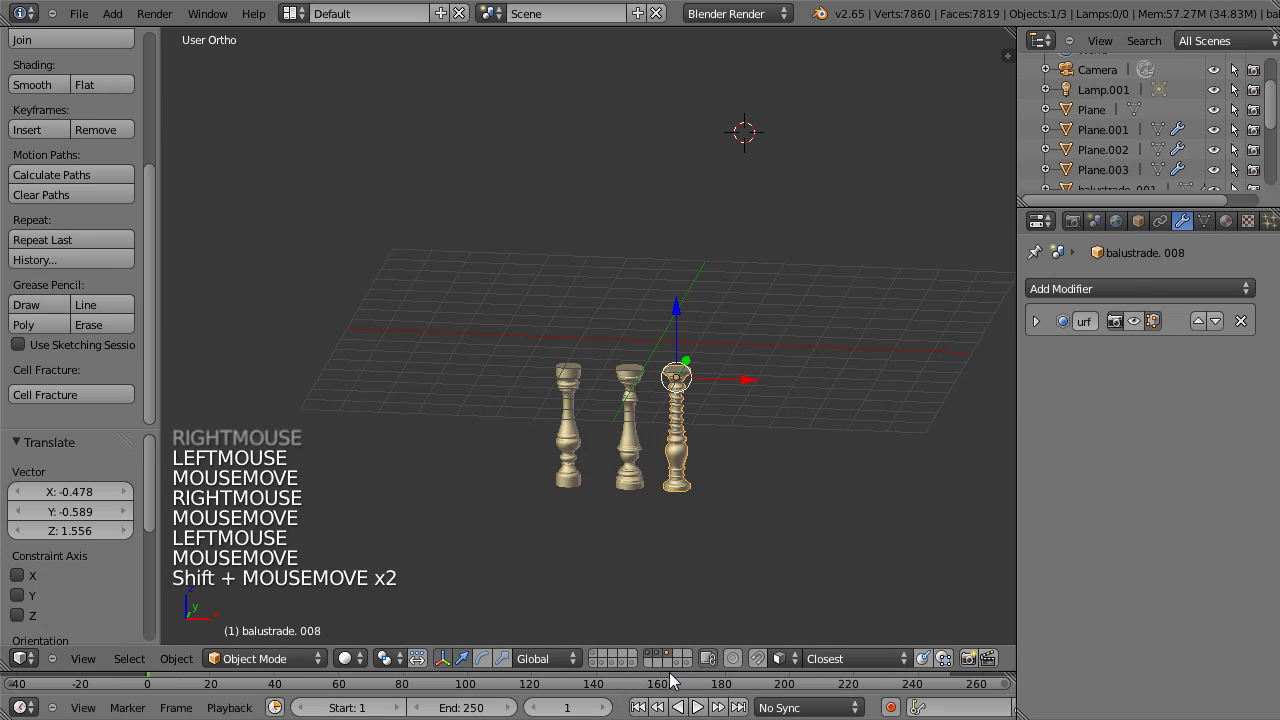
{"action": "left_click", "coordinate": [681, 671]}
{"action": "double_click", "coordinate": [681, 672]}
{"action": "middle_click", "coordinate": [777, 495]}
{"action": "right_click", "coordinate": [778, 479]}
{"action": "middle_click", "coordinate": [788, 476]}
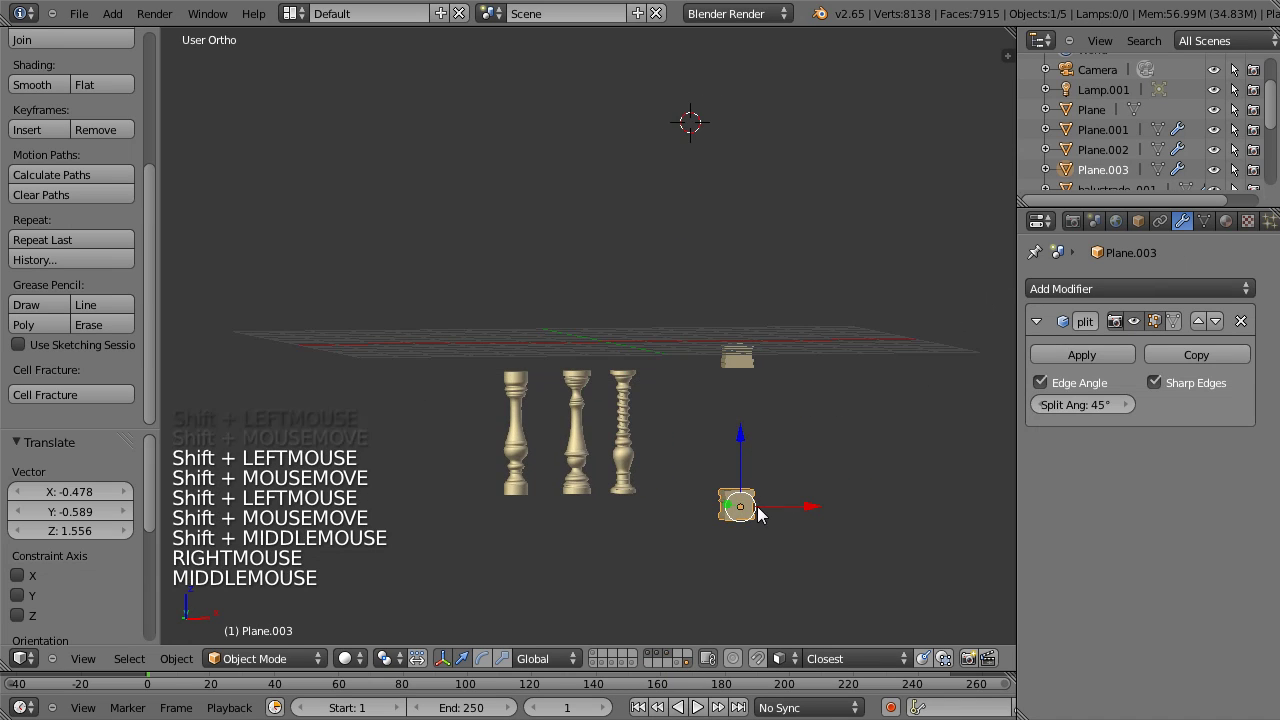
{"action": "middle_click", "coordinate": [762, 514]}
{"action": "middle_click", "coordinate": [754, 550]}
{"action": "key", "text": "space"}
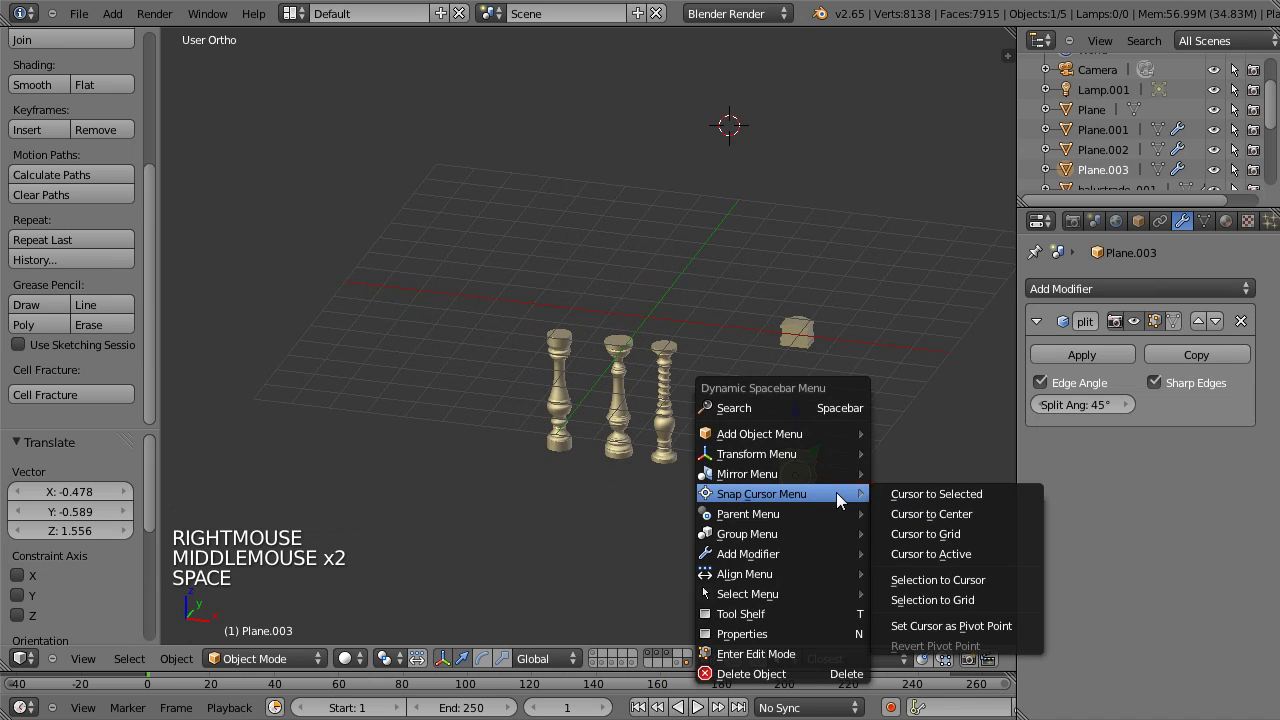
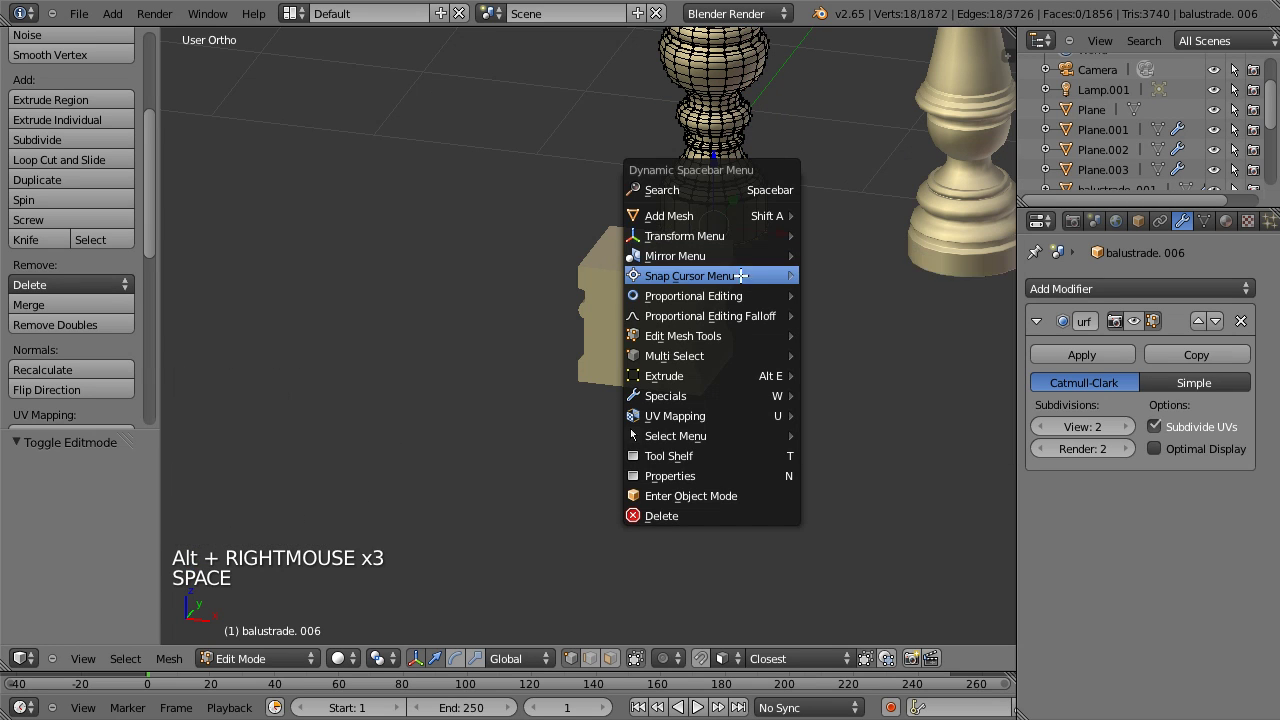
{"action": "key", "text": "Tab"}
Step: Set the first block's origin to geometry and snap it onto the baluster as a cap
{"action": "right_click", "coordinate": [696, 306]}
{"action": "key", "text": "space"}
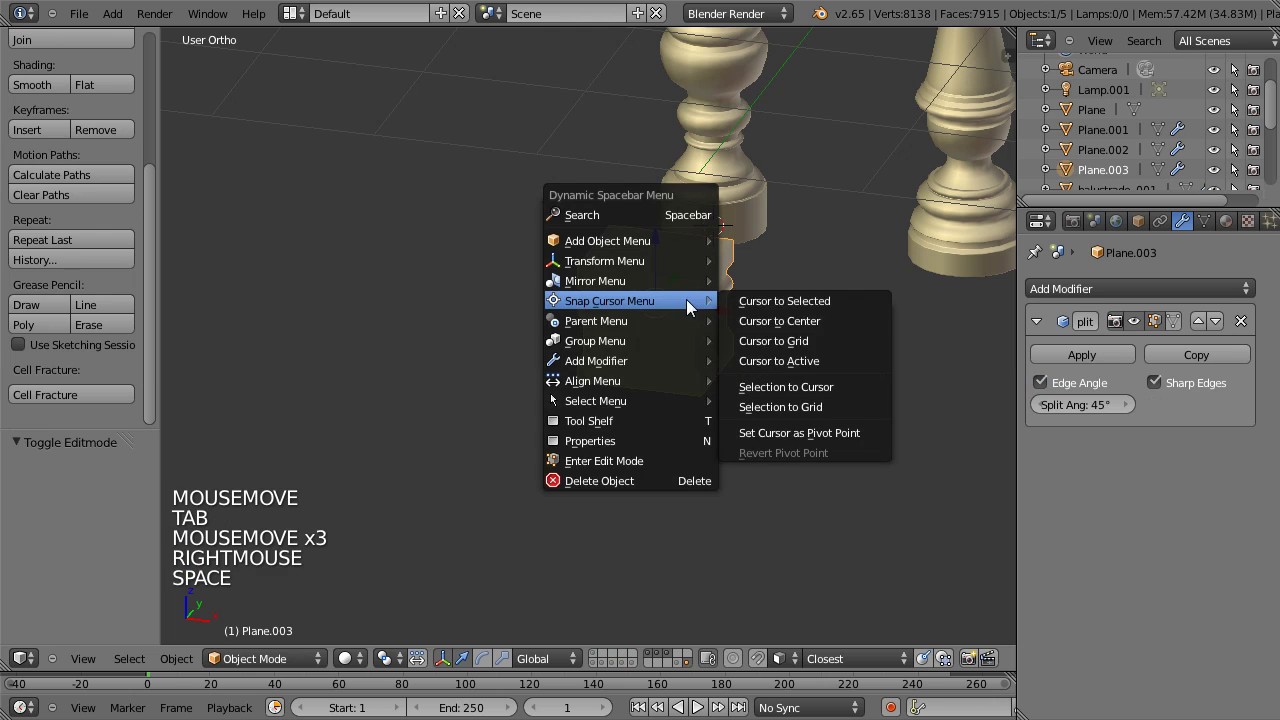
{"action": "left_click", "coordinate": [726, 172]}
{"action": "middle_click", "coordinate": [770, 273]}
{"action": "middle_click", "coordinate": [741, 438]}
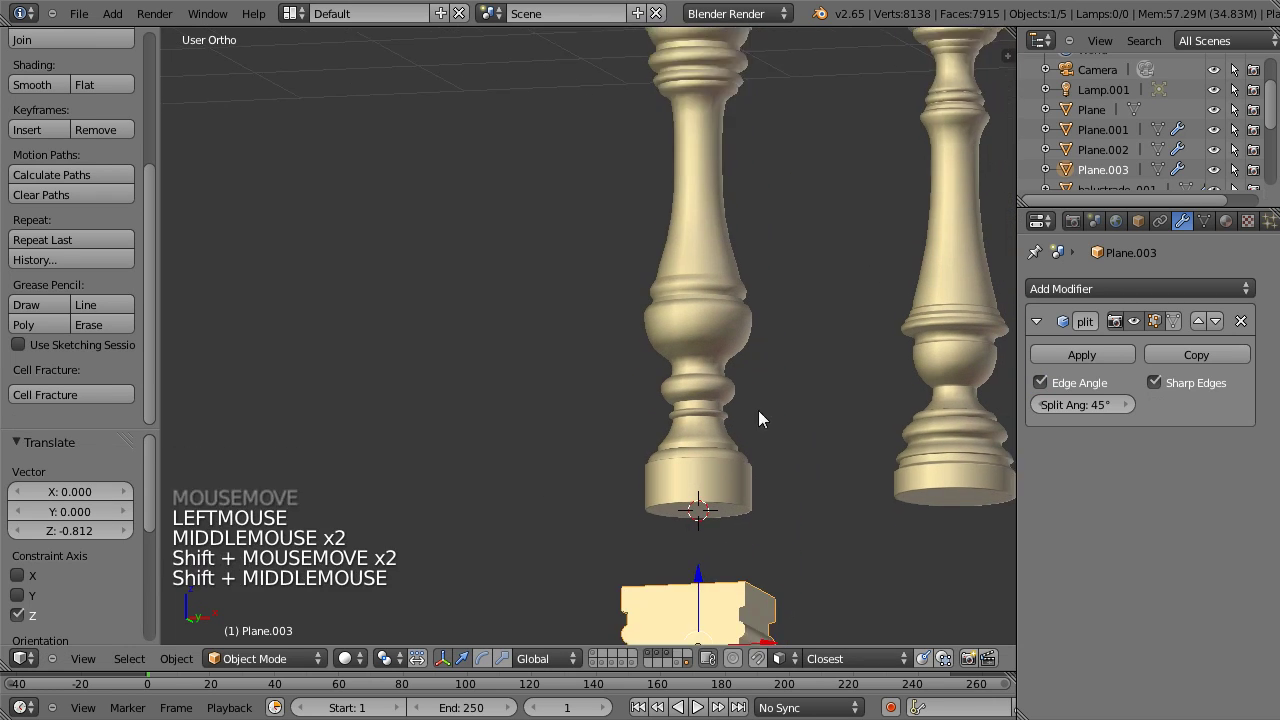
{"action": "left_click", "coordinate": [690, 477]}
{"action": "scroll", "scroll_direction": "down", "scroll_amount": 3}
{"action": "middle_click", "coordinate": [830, 368]}
Step: Move the second block and snap it to the cursor at the baluster base
{"action": "right_click", "coordinate": [959, 335]}
{"action": "key", "text": "g"}
{"action": "left_click", "coordinate": [505, 285]}
{"action": "key", "text": "space"}
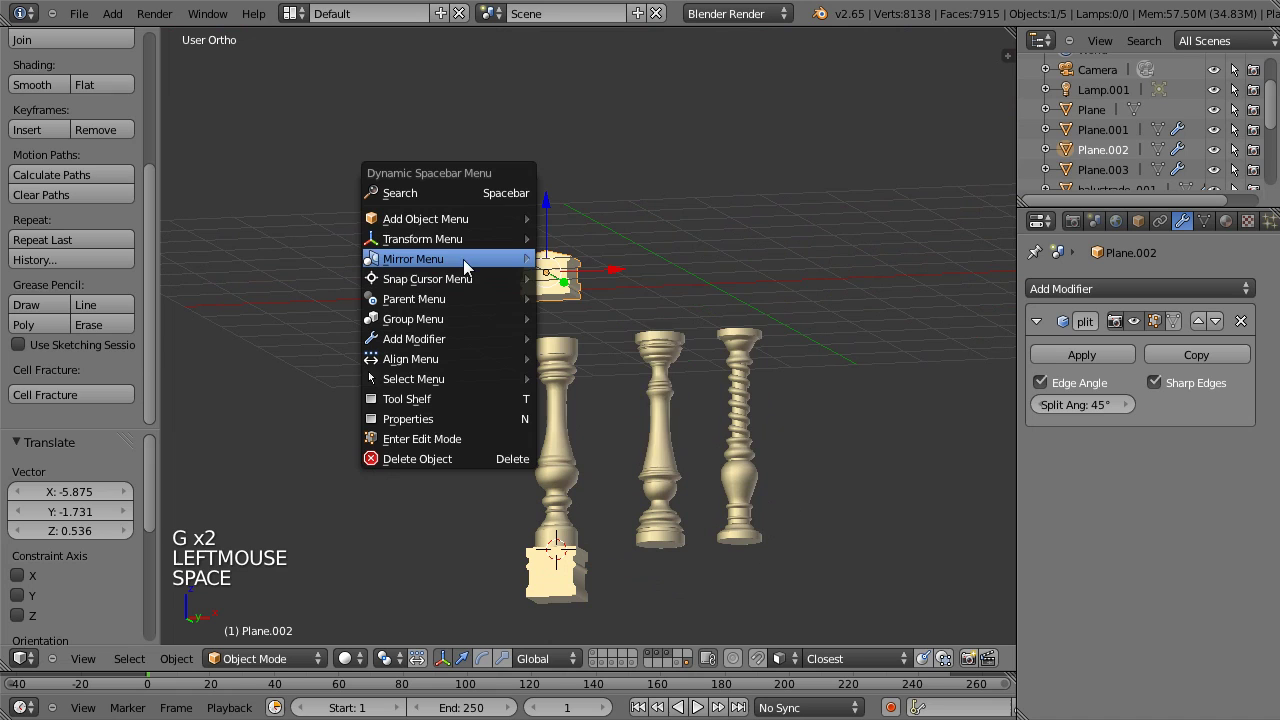
{"action": "middle_click", "coordinate": [594, 390]}
{"action": "middle_click", "coordinate": [529, 350]}
{"action": "scroll", "scroll_direction": "up", "scroll_amount": 3}
{"action": "key", "text": "space"}
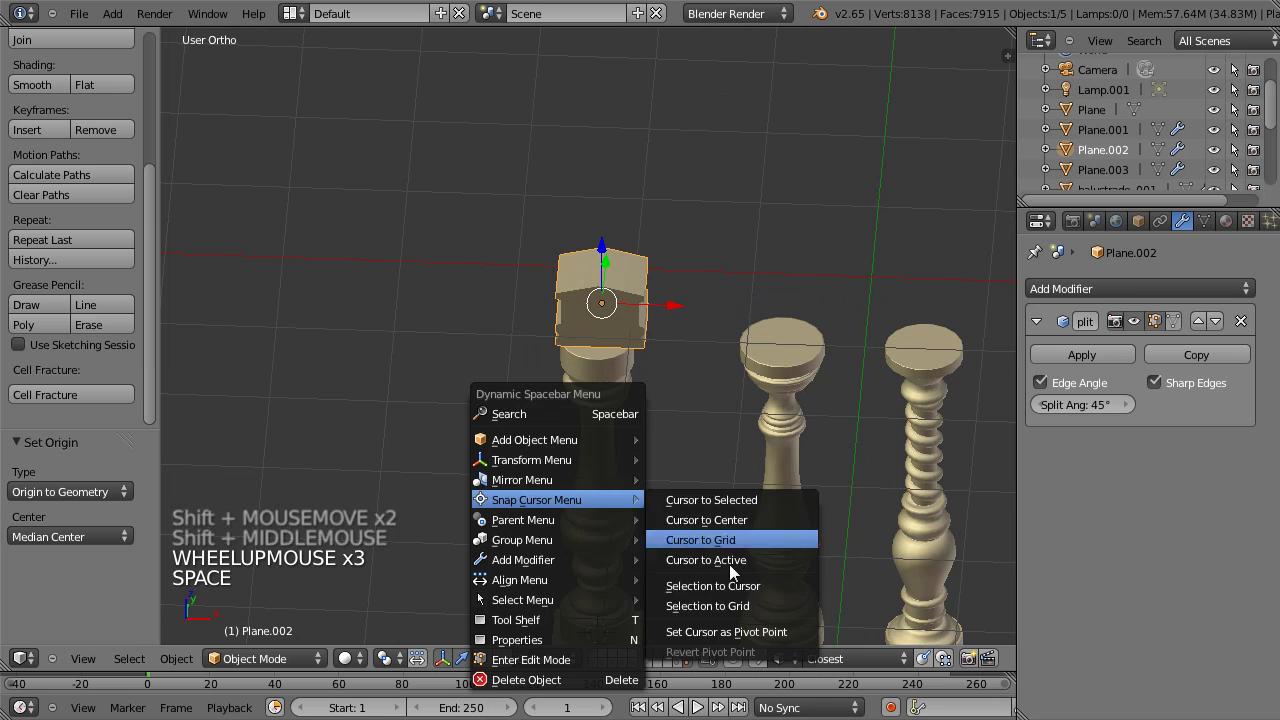
{"action": "middle_click", "coordinate": [700, 549]}
{"action": "left_click", "coordinate": [596, 494]}
{"action": "left_click", "coordinate": [597, 140]}
Step: Rotate the base block 90° around Z so it lines up with the balusters
{"action": "key", "text": "r"}
{"action": "right_click", "coordinate": [623, 606]}
{"action": "key", "text": "r"}
{"action": "scroll", "scroll_direction": "down", "scroll_amount": 3}
{"action": "middle_click", "coordinate": [710, 462]}
Step: Scale the base block along X into a bottom rail beneath the three balusters
{"action": "key", "text": "s"}
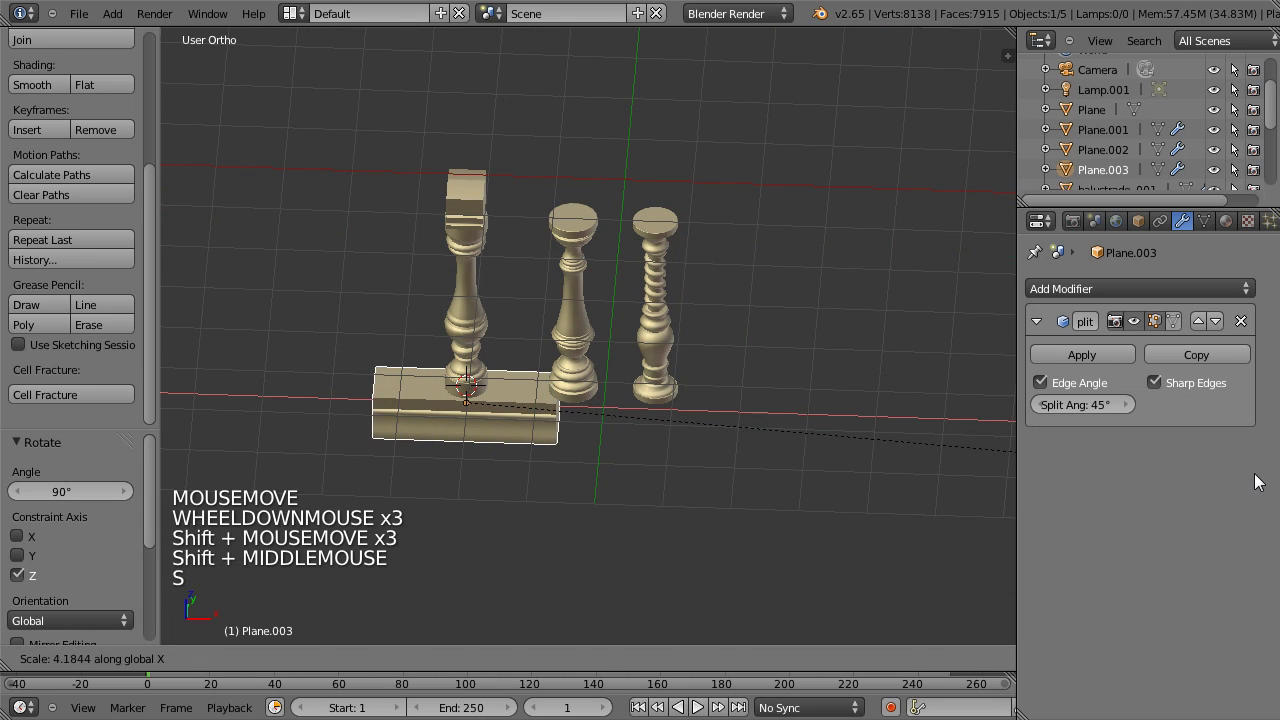
{"action": "left_click", "coordinate": [1149, 479]}
{"action": "left_click", "coordinate": [542, 411]}
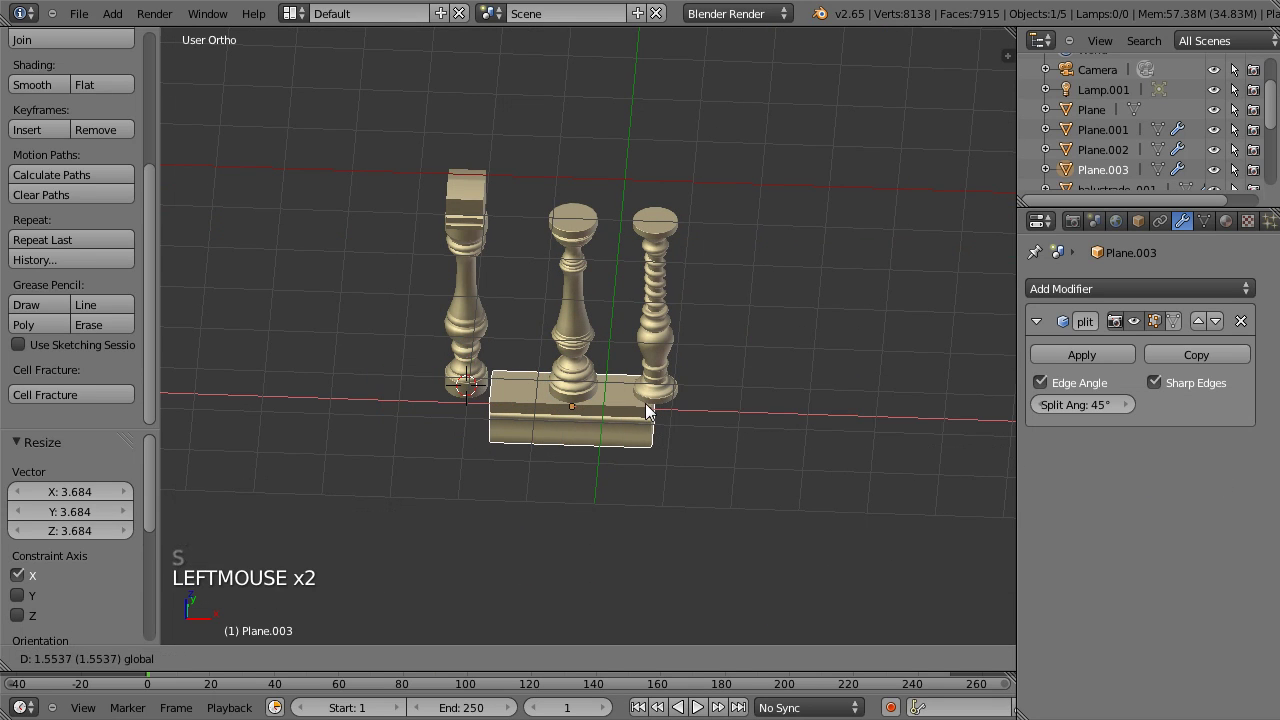
{"action": "key", "text": "s"}
{"action": "left_click", "coordinate": [710, 413]}
{"action": "left_click", "coordinate": [625, 414]}
Step: Select the cap block and stretch it lengthwise in Top view across all three balusters
{"action": "right_click", "coordinate": [485, 216]}
{"action": "left_click", "coordinate": [538, 208]}
{"action": "key", "text": "KP_7"}
{"action": "middle_click", "coordinate": [658, 192]}
{"action": "key", "text": "s"}
{"action": "left_click", "coordinate": [1255, 412]}
Step: Adjust the top rail's thickness along Z and its overall length
{"action": "key", "text": "s"}
{"action": "key", "text": "z"}
{"action": "left_click", "coordinate": [622, 289]}
{"action": "key", "text": "s"}
{"action": "left_click", "coordinate": [787, 295]}
{"action": "left_click", "coordinate": [615, 288]}
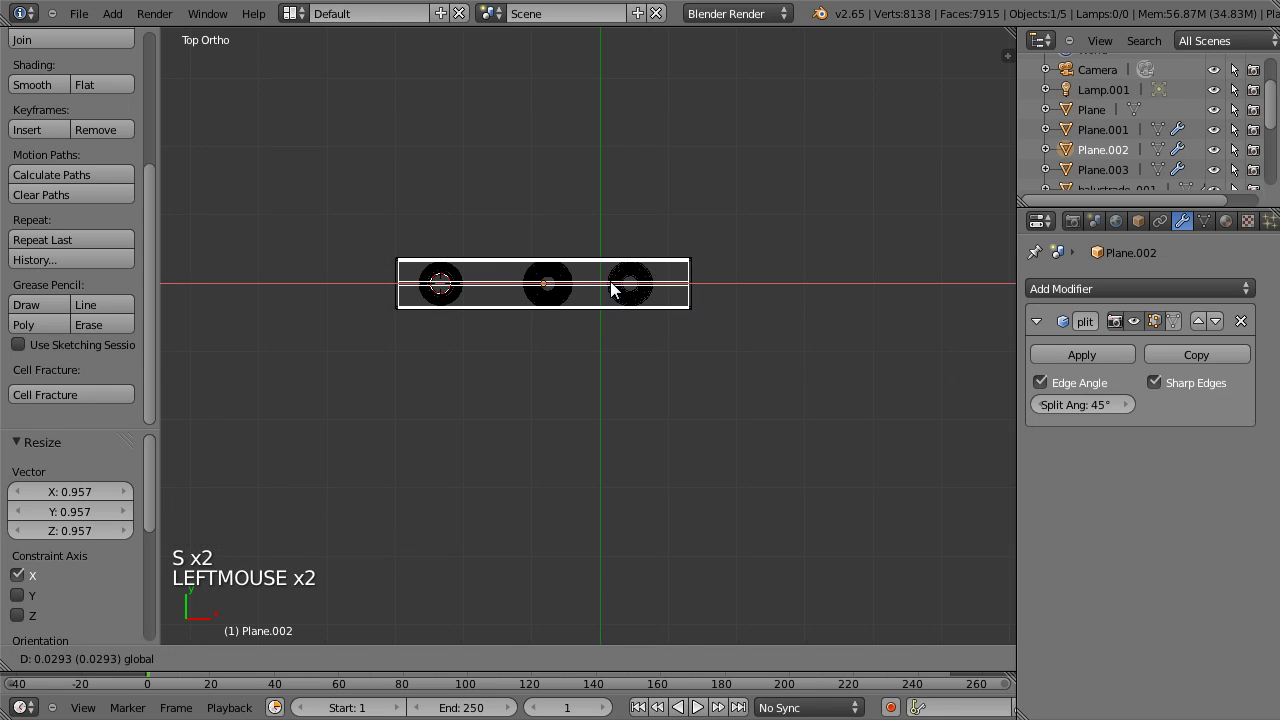
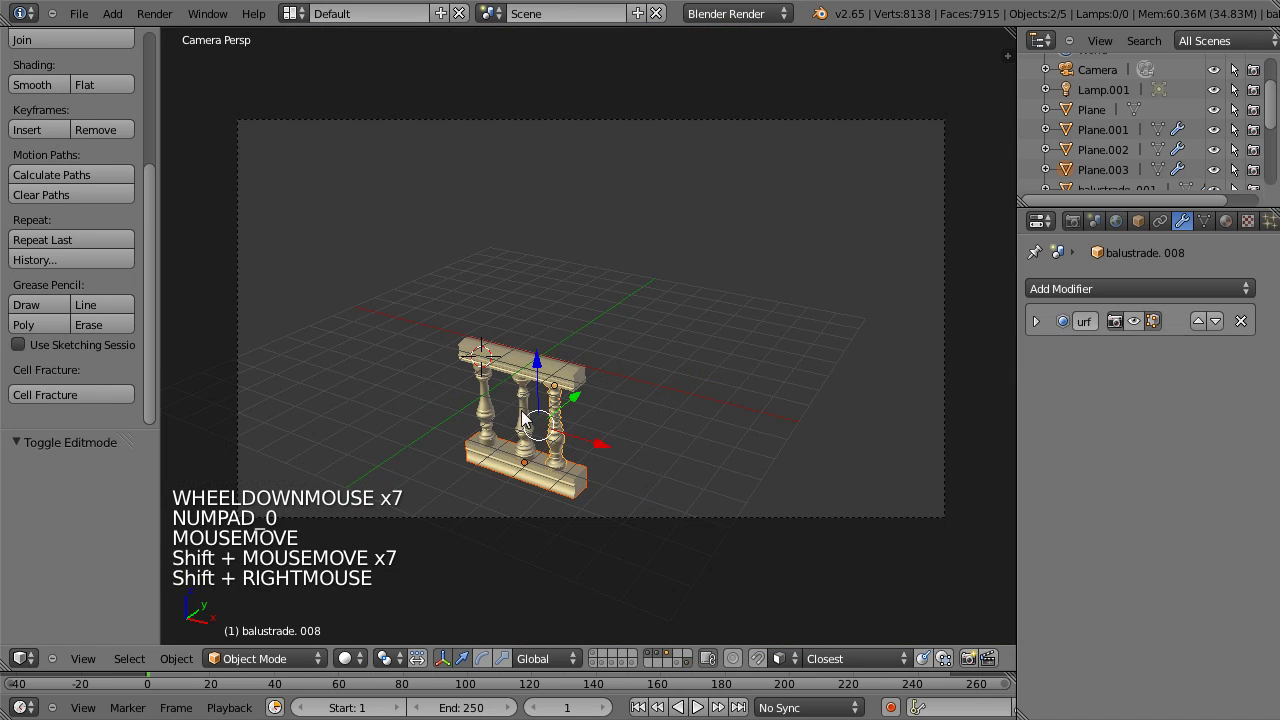
Step: Show the reference layer in Front view and size the new segment's rails to the drawing
{"action": "right_click", "coordinate": [502, 361]}
{"action": "key", "text": "`"}
{"action": "key", "text": "KP_1"}
{"action": "scroll", "scroll_direction": "down", "scroll_amount": 3}
{"action": "middle_click", "coordinate": [681, 284]}
{"action": "key", "text": "g"}
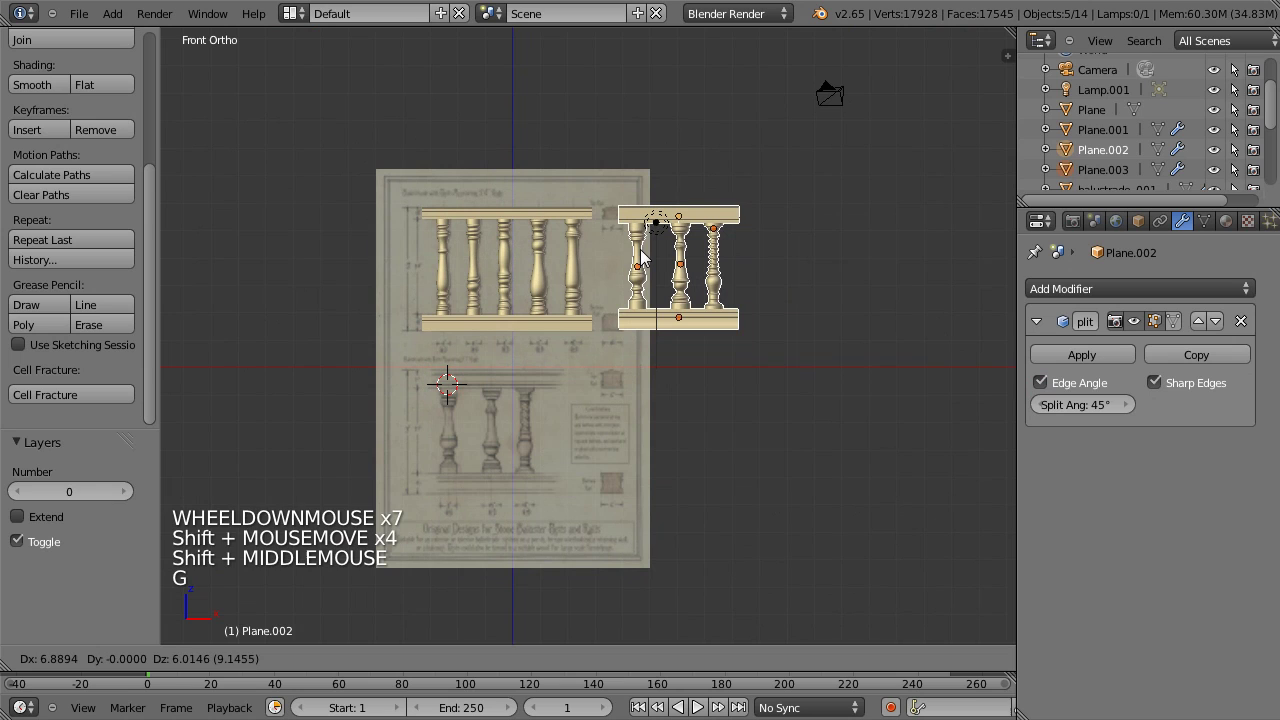
{"action": "left_click", "coordinate": [649, 259]}
{"action": "scroll", "scroll_direction": "up", "scroll_amount": 3}
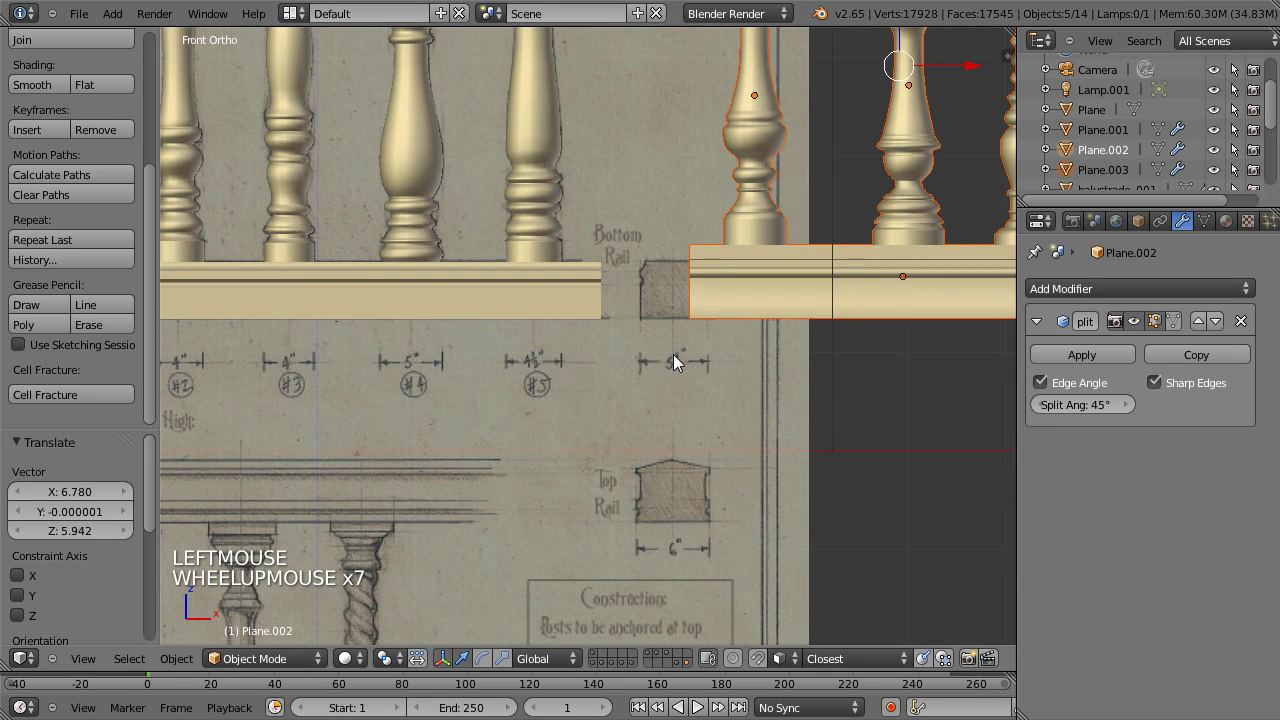
{"action": "scroll", "scroll_direction": "up", "scroll_amount": 3}
{"action": "scroll", "scroll_direction": "down", "scroll_amount": 3}
{"action": "left_click", "coordinate": [615, 351]}
Step: Add a mesh plane for the ground and scale it large beneath the balustrades
{"action": "key", "text": "space"}
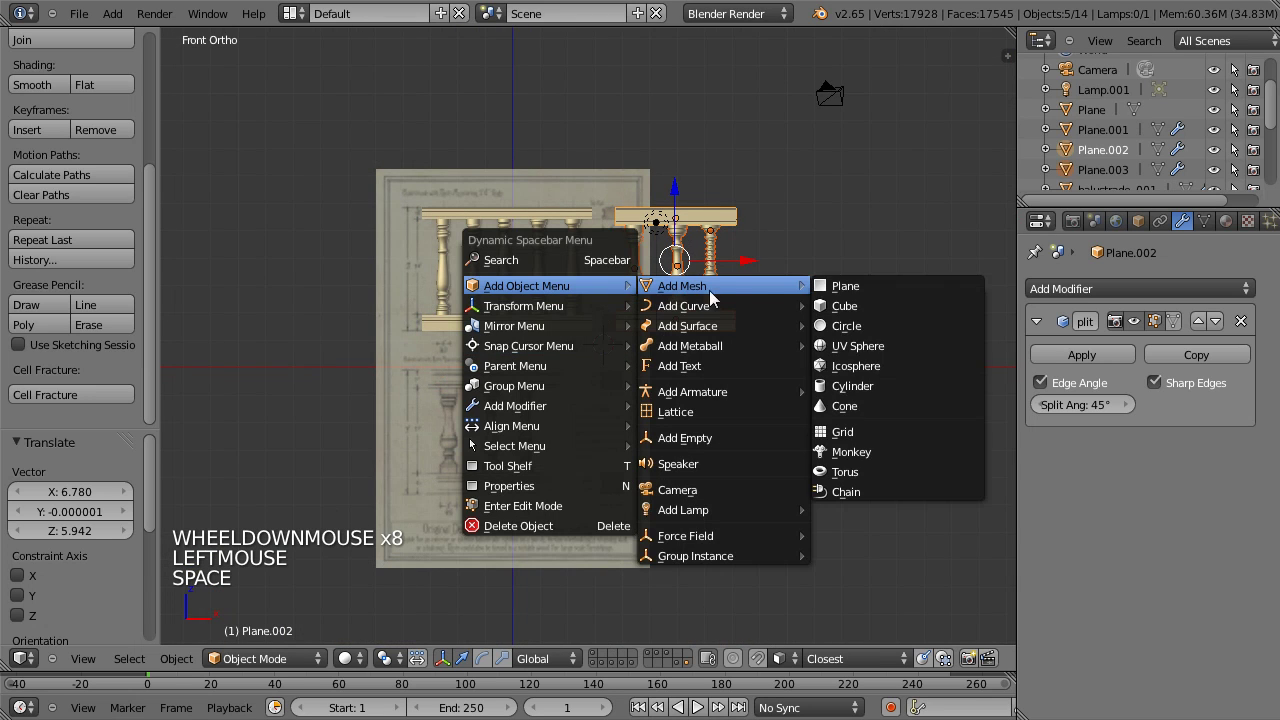
{"action": "middle_click", "coordinate": [846, 312]}
{"action": "key", "text": "s"}
{"action": "key", "text": "s"}
{"action": "left_click", "coordinate": [1105, 499]}
{"action": "middle_click", "coordinate": [639, 361]}
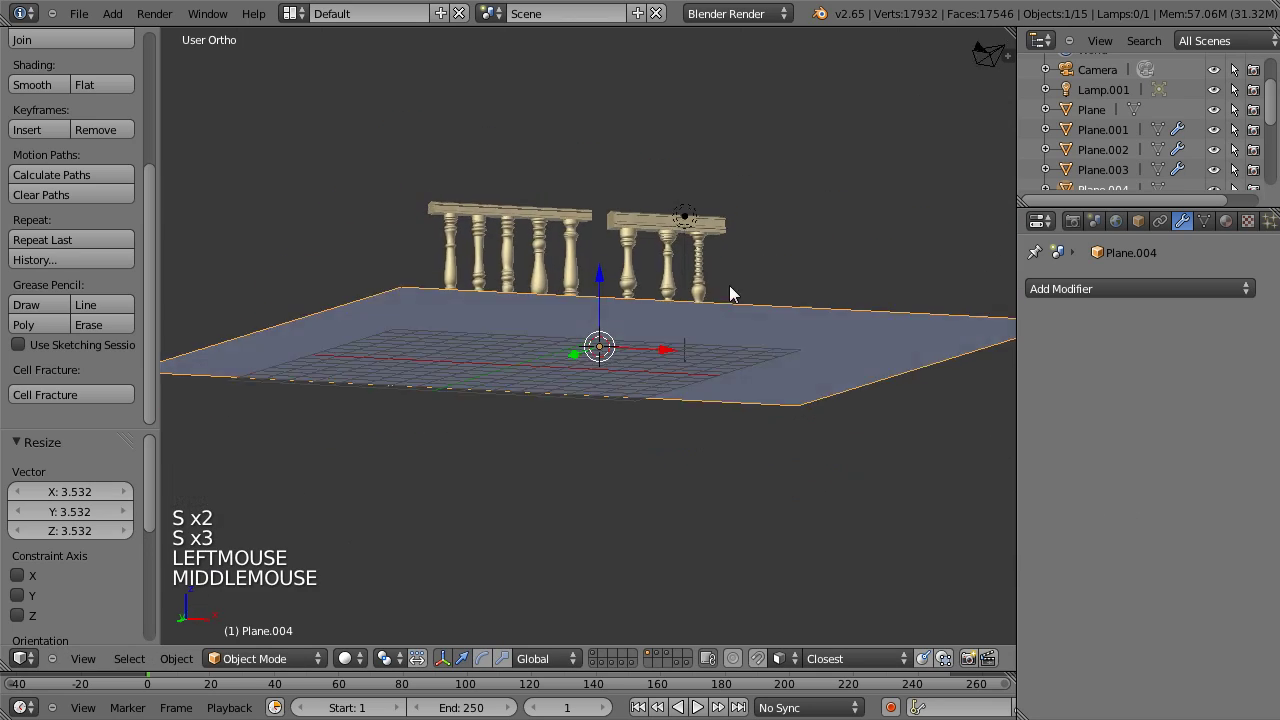
{"action": "key", "text": "s"}
{"action": "scroll", "scroll_direction": "up", "scroll_amount": 3}
{"action": "middle_click", "coordinate": [638, 322]}
{"action": "left_click", "coordinate": [639, 321]}
{"action": "middle_click", "coordinate": [688, 398]}
{"action": "scroll", "scroll_direction": "down", "scroll_amount": 3}
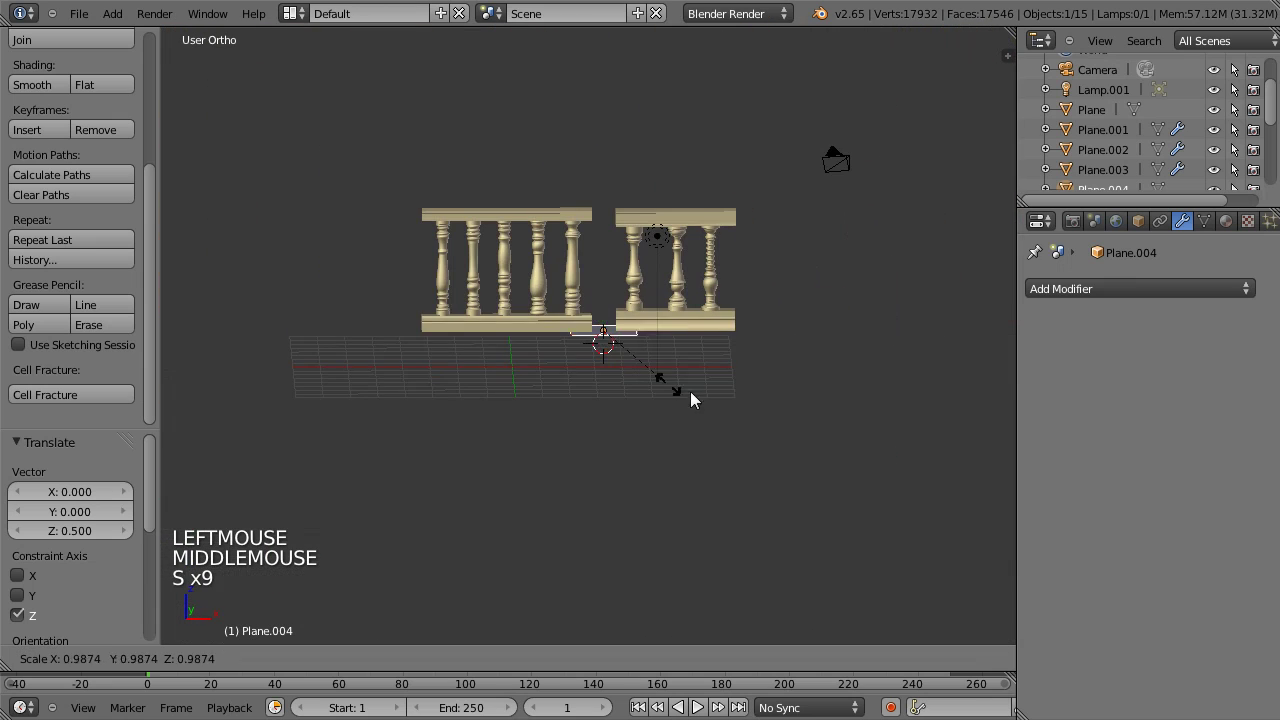
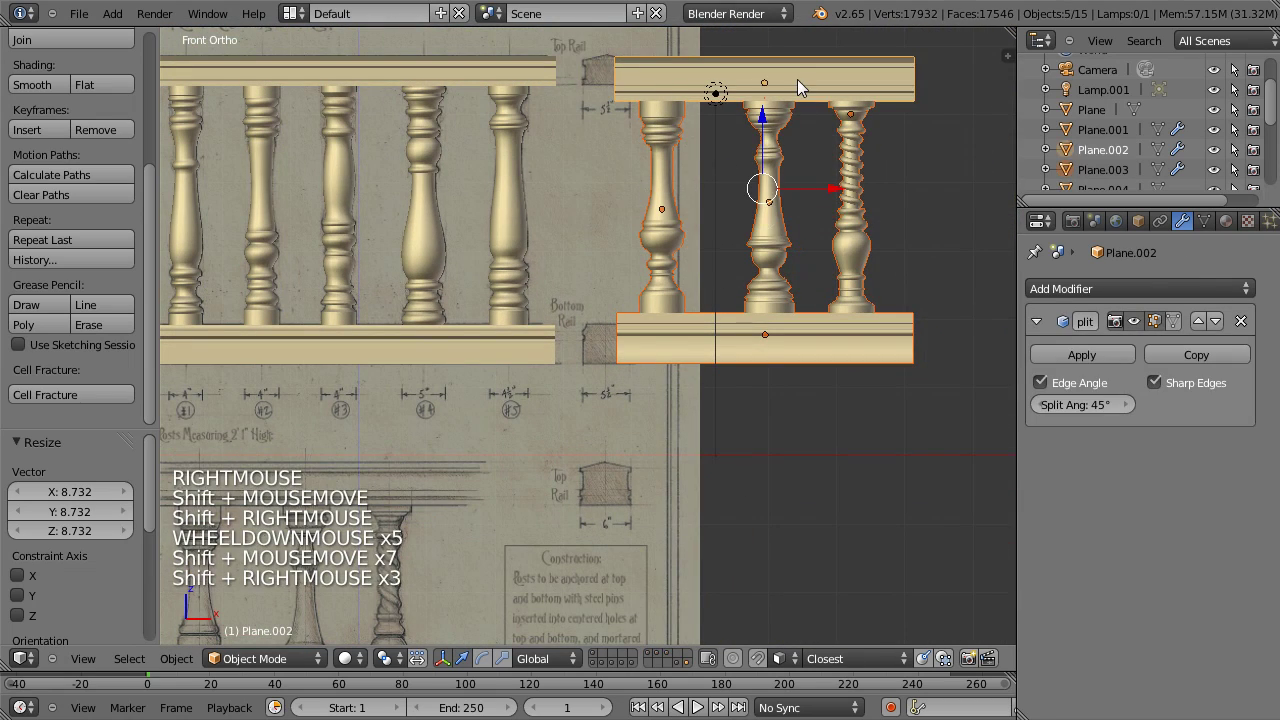
Step: Select through the balustrade pieces and the camera in the scene
{"action": "left_click", "coordinate": [767, 124]}
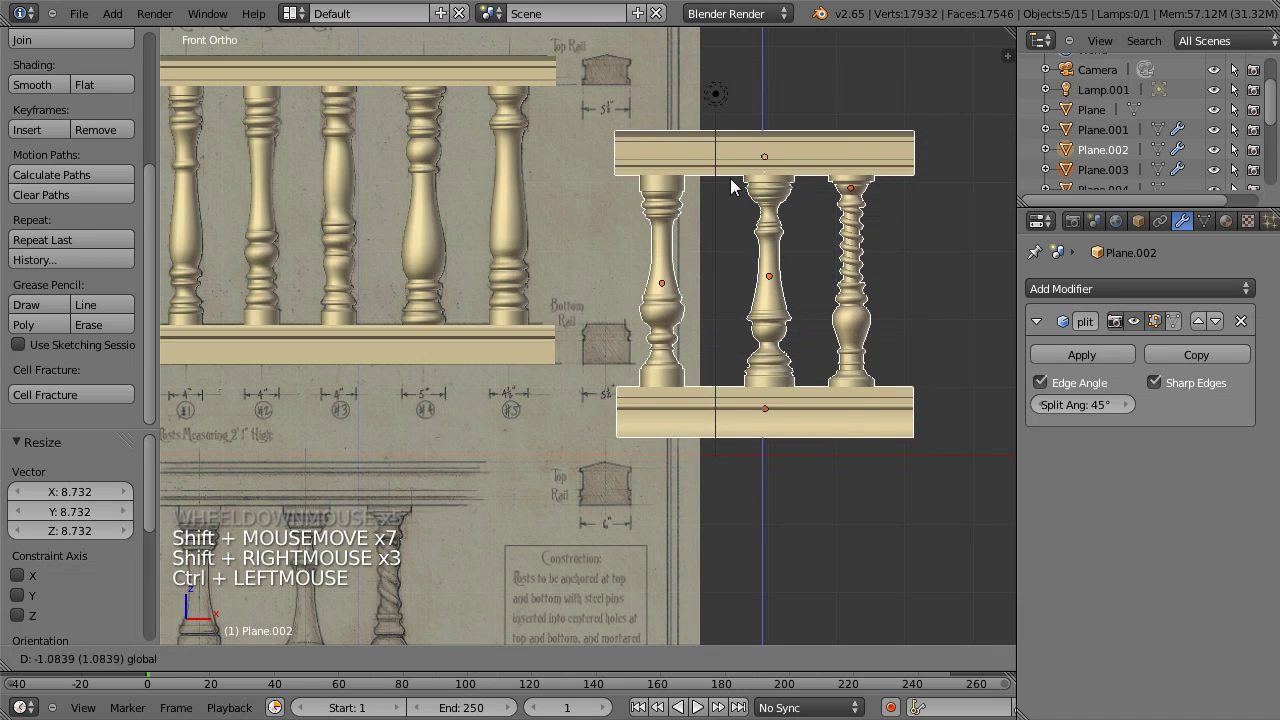
{"action": "middle_click", "coordinate": [725, 271]}
{"action": "left_click", "coordinate": [772, 134]}
{"action": "right_click", "coordinate": [526, 350]}
{"action": "right_click", "coordinate": [520, 264]}
{"action": "middle_click", "coordinate": [459, 284]}
{"action": "right_click", "coordinate": [464, 258]}
{"action": "right_click", "coordinate": [389, 95]}
{"action": "left_click", "coordinate": [438, 145]}
{"action": "scroll", "scroll_direction": "down", "scroll_amount": 3}
{"action": "right_click", "coordinate": [759, 435]}
Step: In camera view, move the camera closer and along Z until both segments are framed
{"action": "key", "text": "KP_0"}
{"action": "right_click", "coordinate": [945, 354]}
{"action": "key", "text": "g"}
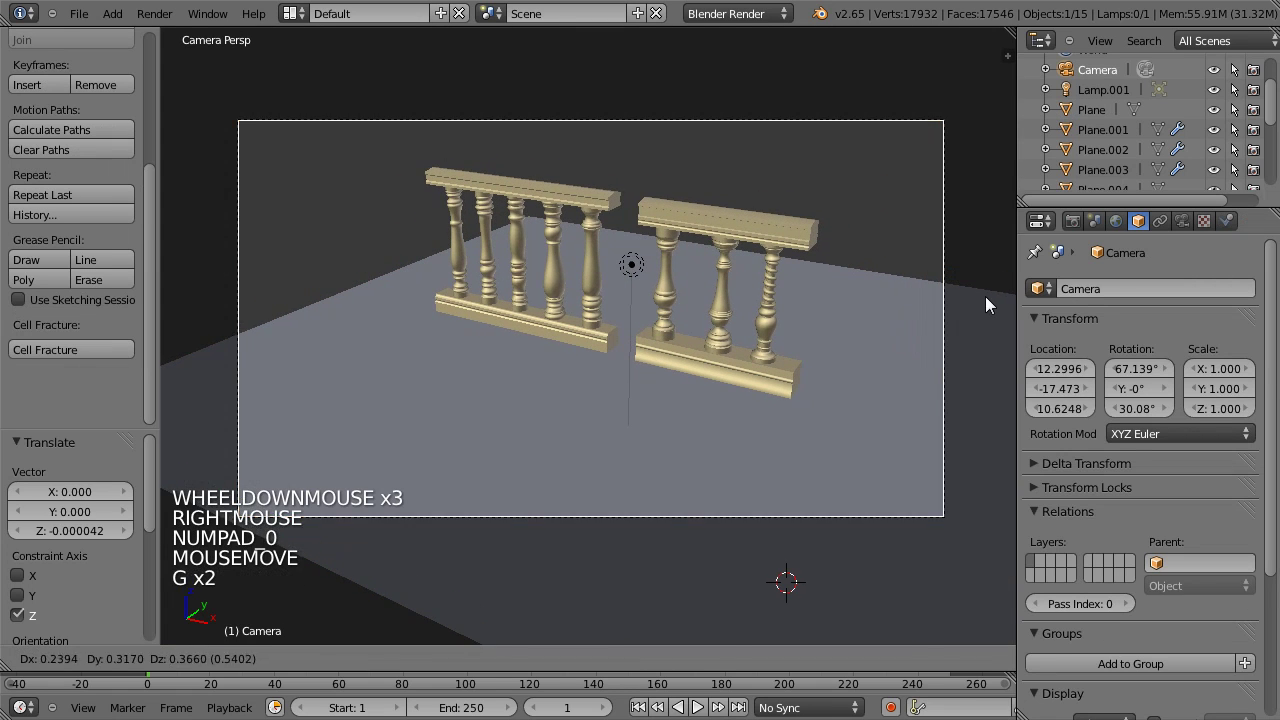
{"action": "left_click", "coordinate": [956, 320]}
{"action": "key", "text": "g"}
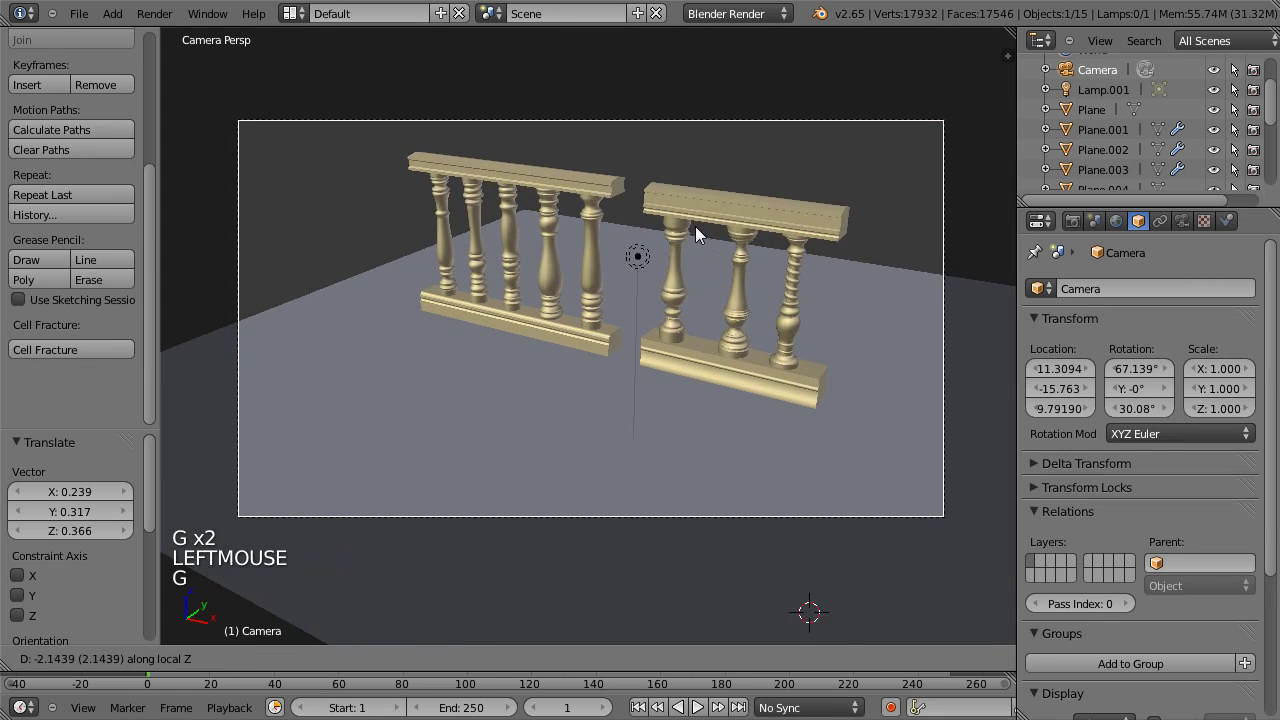
{"action": "left_click", "coordinate": [643, 189]}
{"action": "key", "text": "g"}
{"action": "left_click", "coordinate": [741, 178]}
Step: Slide the ground plane horizontally beneath the balustrades in Top view
{"action": "right_click", "coordinate": [513, 476]}
{"action": "scroll", "scroll_direction": "down", "scroll_amount": 3}
{"action": "key", "text": "KP_7"}
{"action": "key", "text": "g"}
{"action": "left_click", "coordinate": [593, 371]}
Step: Extrude and smooth the plane into a curved backdrop, rotate the second balustrade 30° on Z, and render
{"action": "key", "text": "KP_0"}
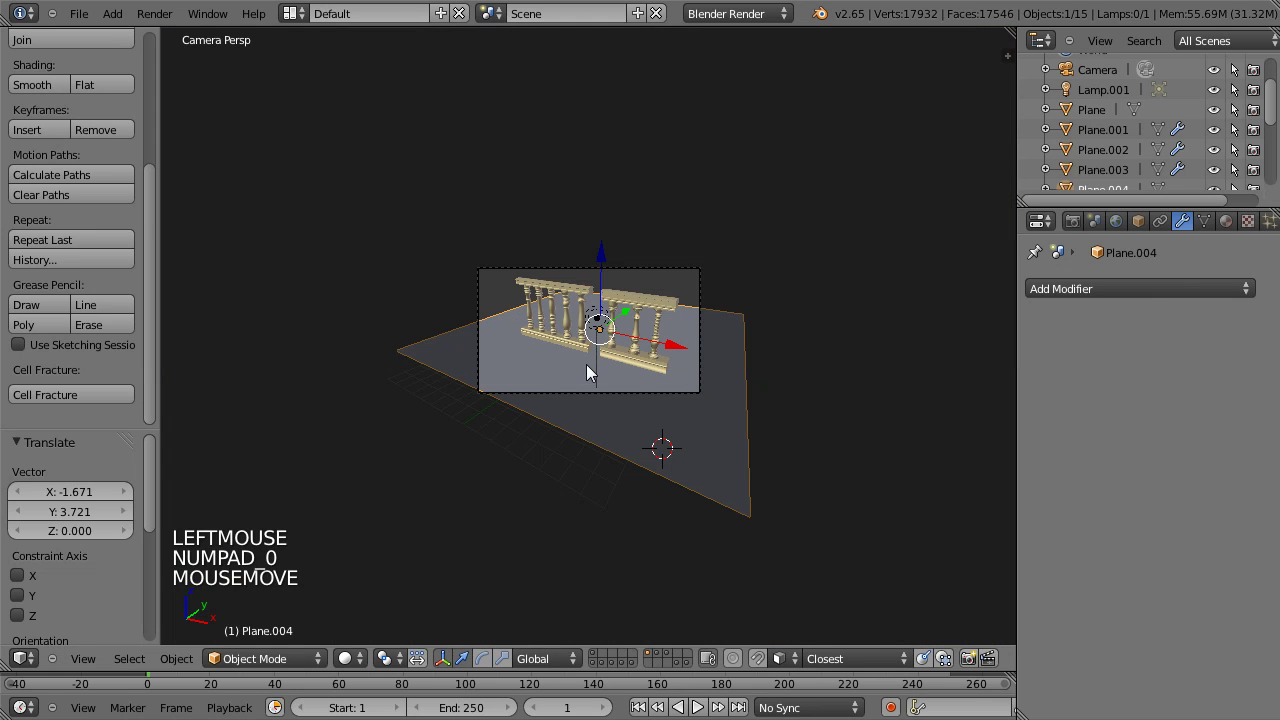
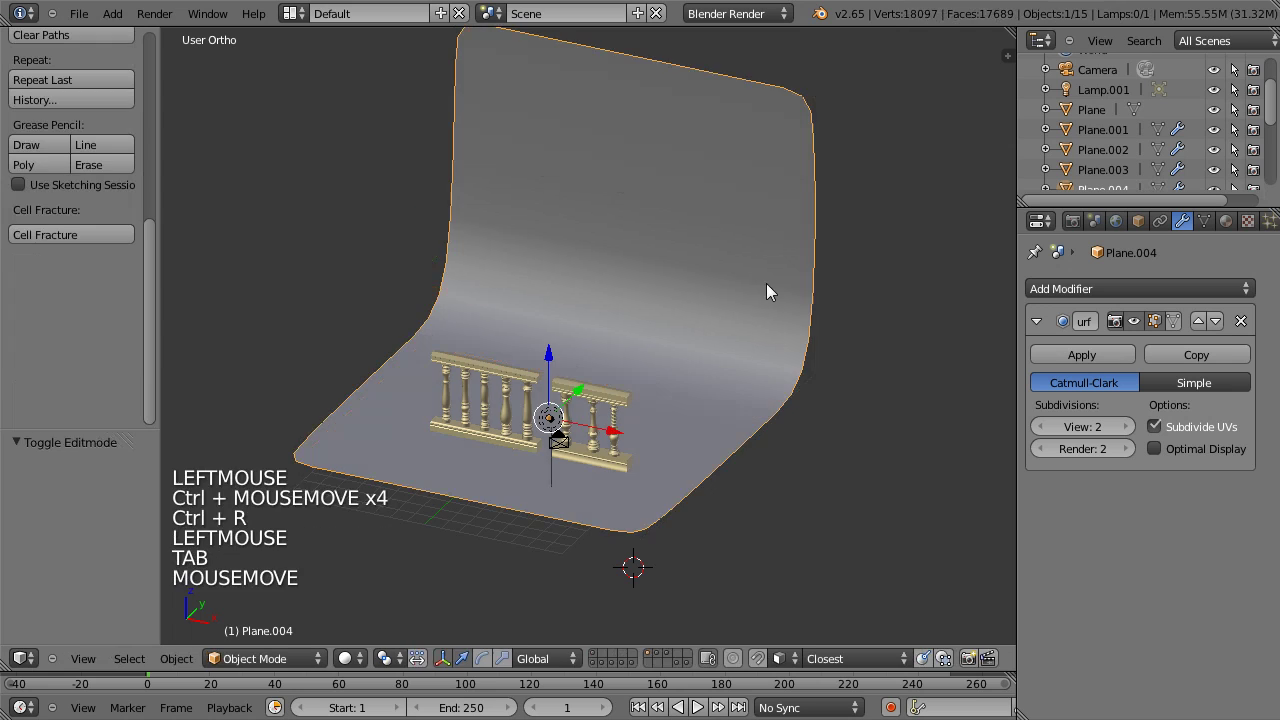
{"action": "key", "text": "KP_0"}
{"action": "scroll", "scroll_direction": "up", "scroll_amount": 3}
{"action": "key", "text": "r"}
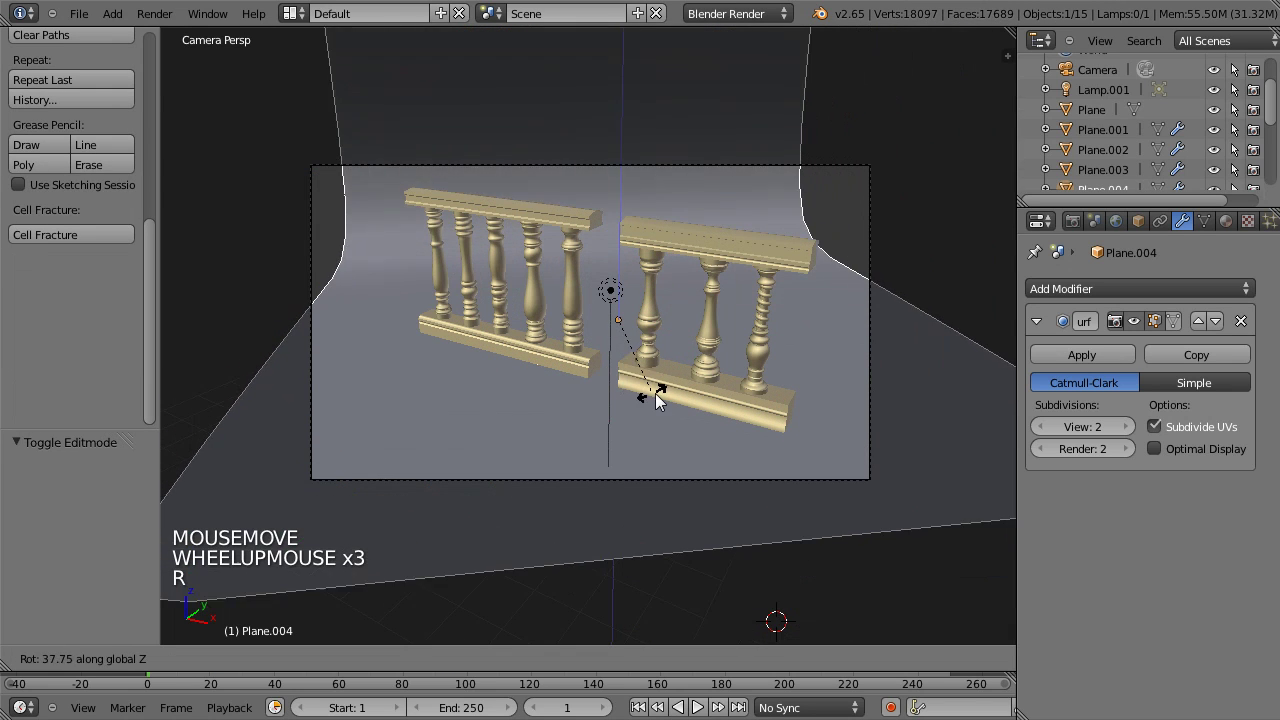
{"action": "right_click", "coordinate": [651, 401]}
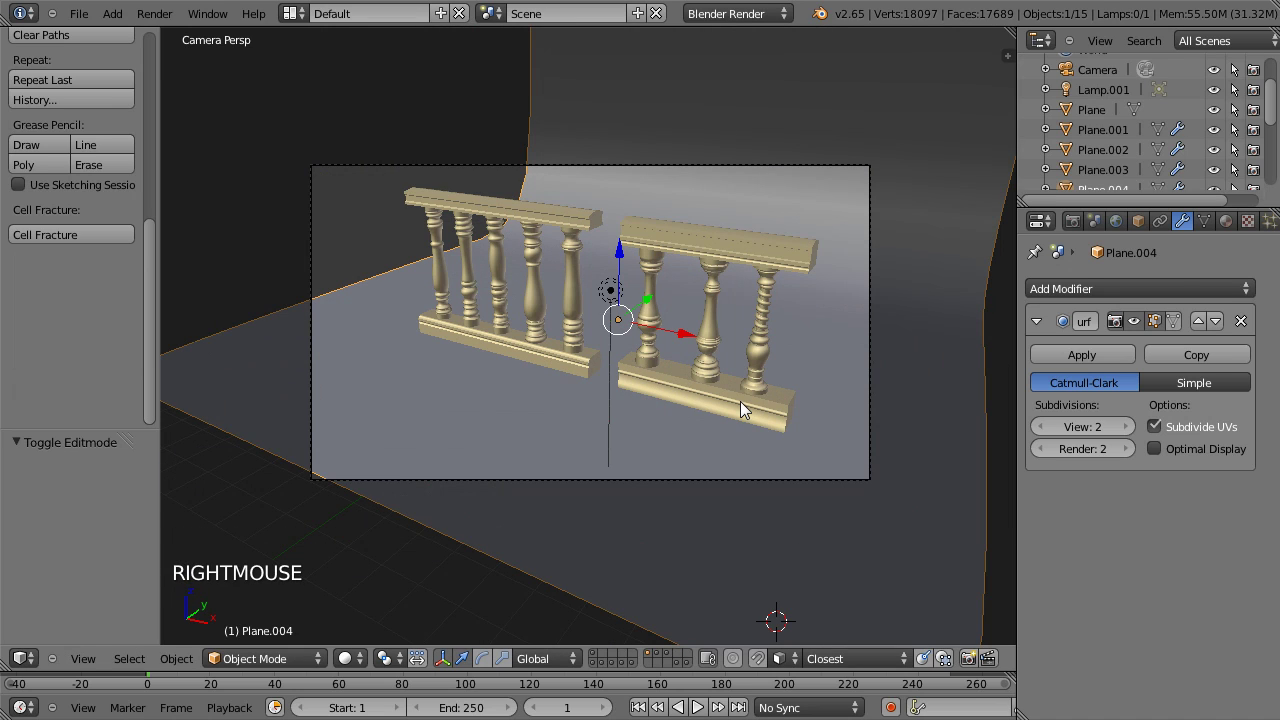
{"action": "key", "text": "s"}
{"action": "left_click", "coordinate": [955, 463]}
Step: Review the partial render, close it with Esc, and select the lamp back in the scene
{"action": "key", "text": "r"}
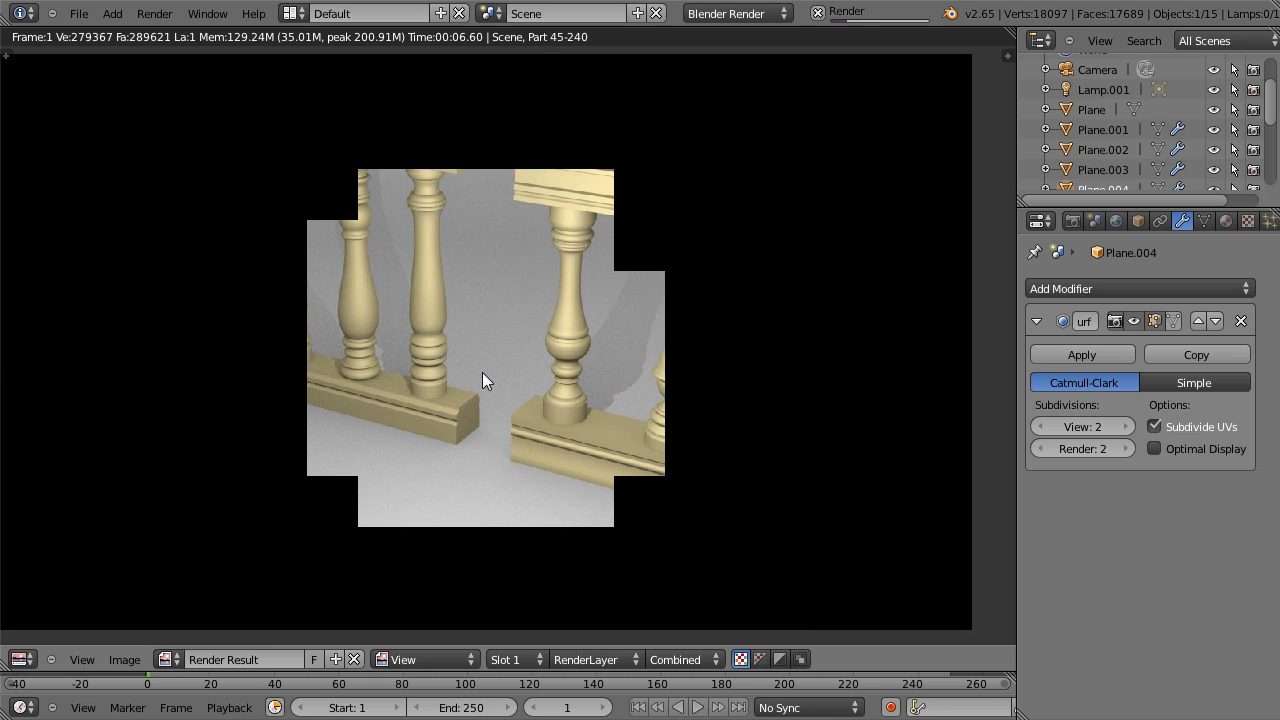
{"action": "key", "text": "Escape"}
{"action": "scroll", "scroll_direction": "up", "scroll_amount": 3}
{"action": "scroll", "scroll_direction": "down", "scroll_amount": 3}
{"action": "right_click", "coordinate": [603, 317]}
{"action": "middle_click", "coordinate": [640, 336]}
Step: Delete Lamp.001, add a new lamp and raise it along Z high above the backdrop
{"action": "key", "text": "Delete"}
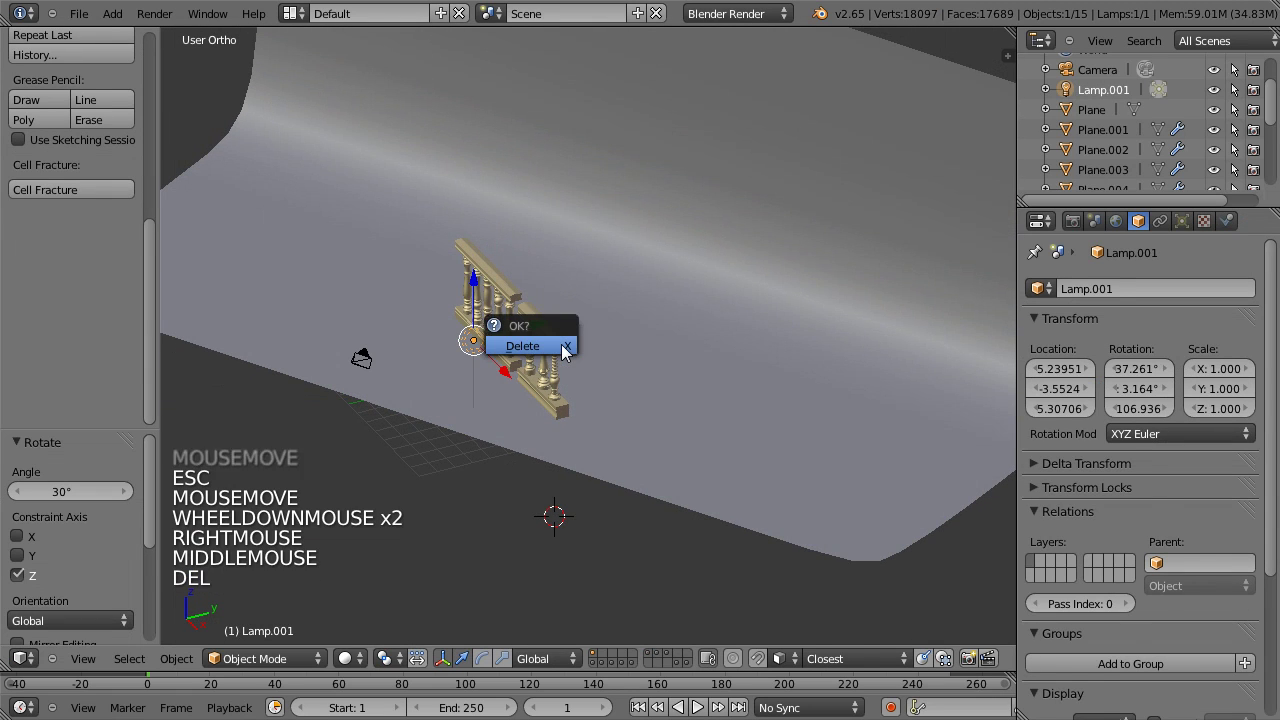
{"action": "key", "text": "space"}
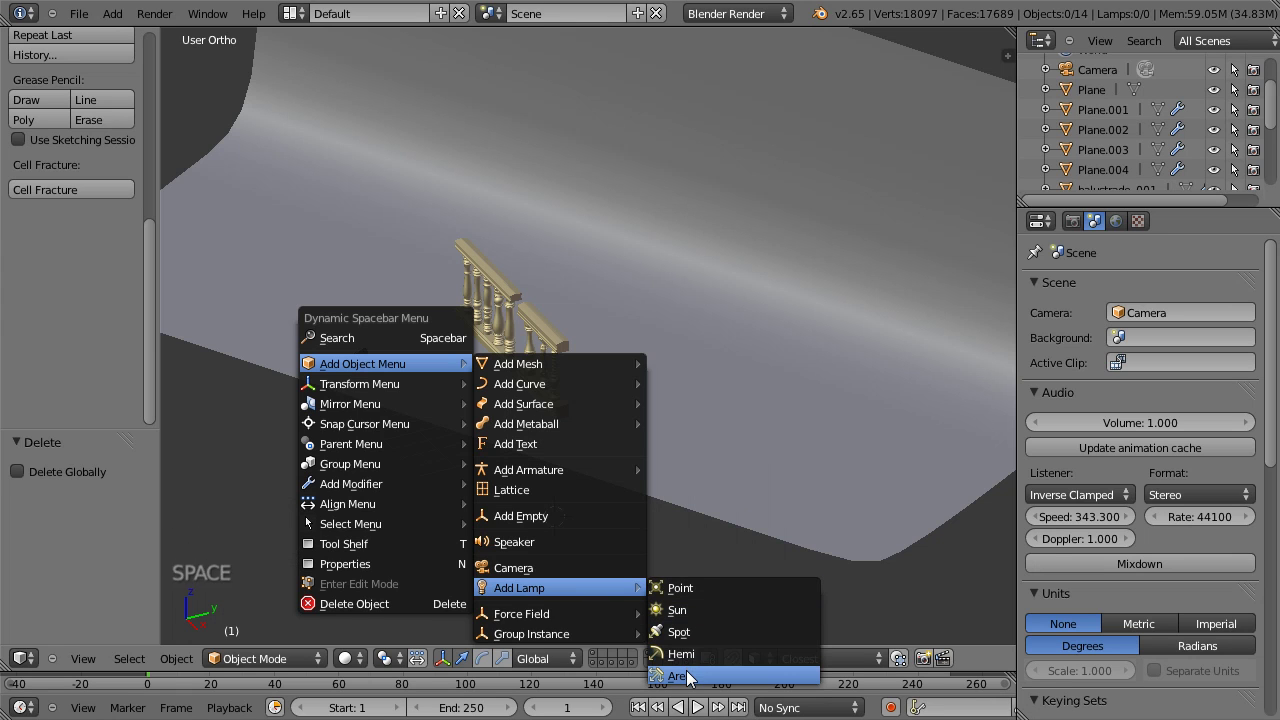
{"action": "middle_click", "coordinate": [649, 535]}
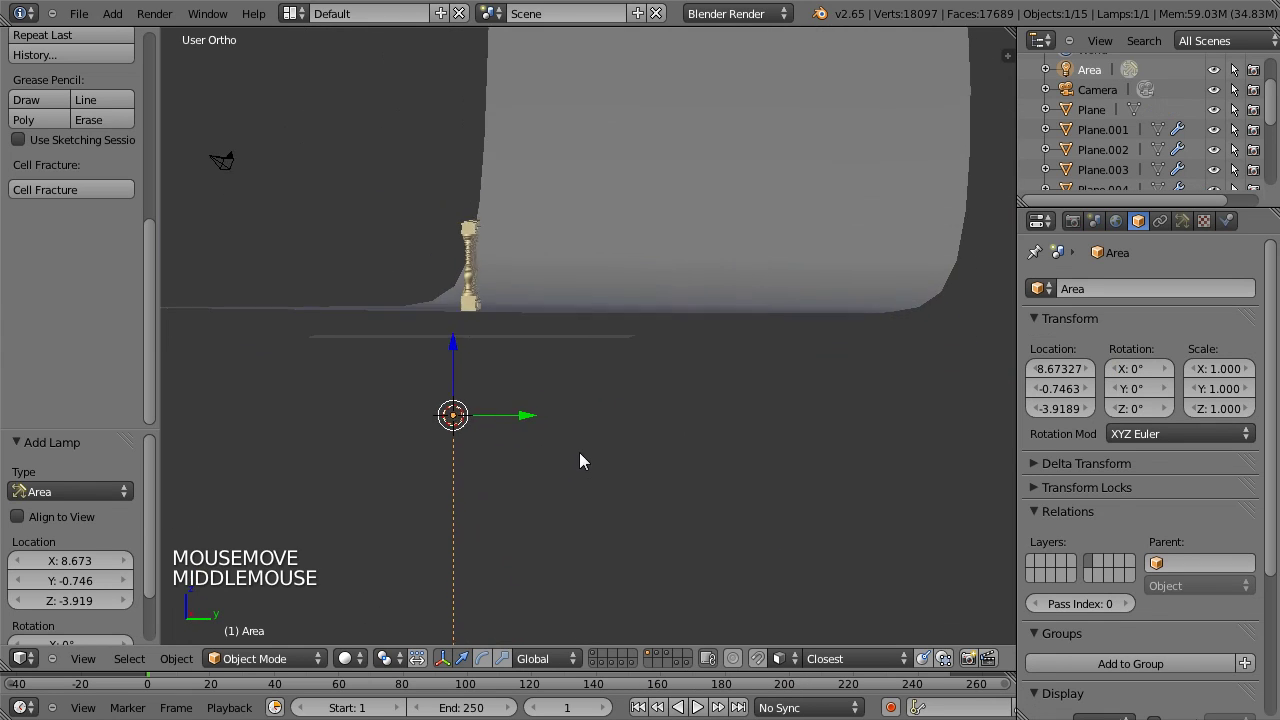
{"action": "scroll", "scroll_direction": "down", "scroll_amount": 3}
{"action": "key", "text": "g"}
{"action": "scroll", "scroll_direction": "down", "scroll_amount": 3}
{"action": "left_click", "coordinate": [488, 239]}
{"action": "middle_click", "coordinate": [501, 294]}
{"action": "scroll", "scroll_direction": "up", "scroll_amount": 3}
Step: Set the new lamp's type to Area in the Object Data properties
{"action": "left_click", "coordinate": [1194, 224]}
{"action": "scroll", "scroll_direction": "up", "scroll_amount": 3}
{"action": "left_click", "coordinate": [1192, 516]}
{"action": "left_click", "coordinate": [1154, 516]}
{"action": "left_click", "coordinate": [1116, 514]}
{"action": "left_click", "coordinate": [1040, 510]}
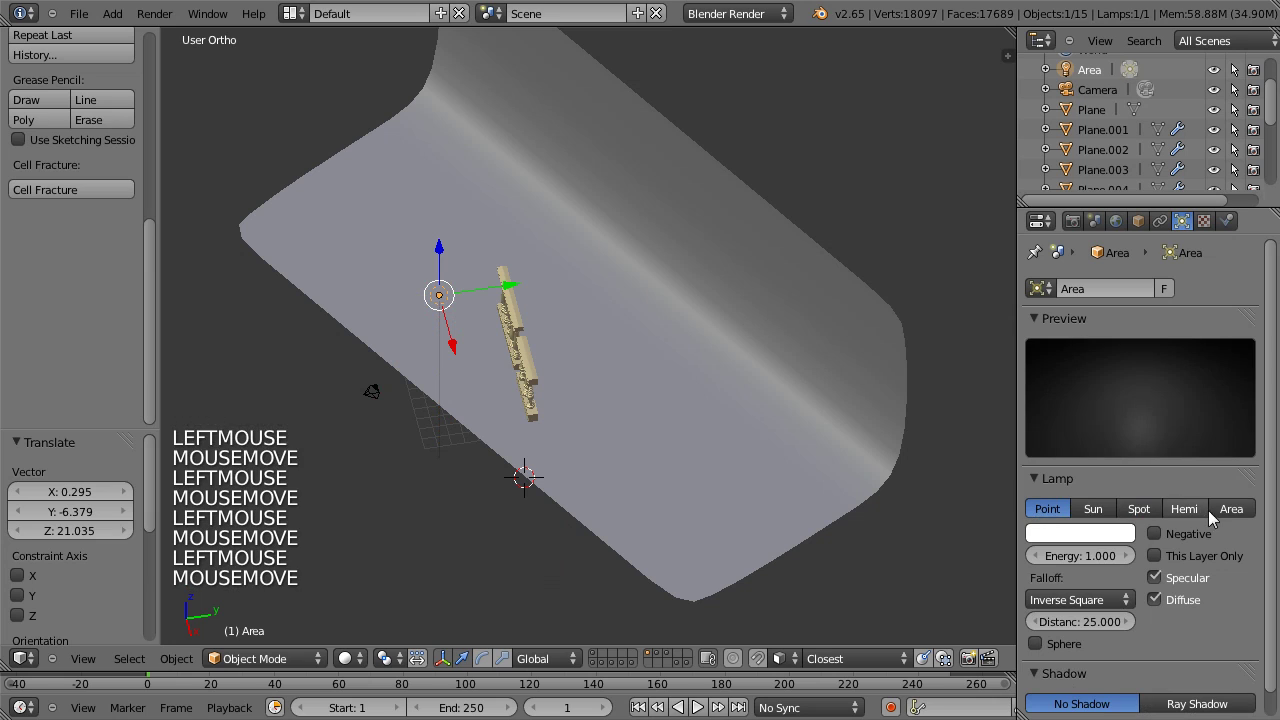